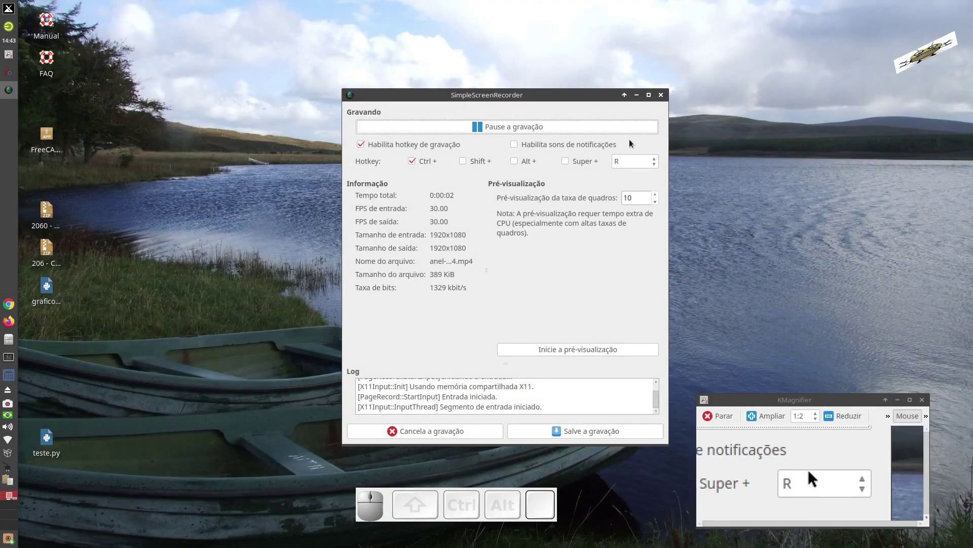
Hide the SimpleScreenRecorder window so only the desktop remains visible while recording
click(641, 98)
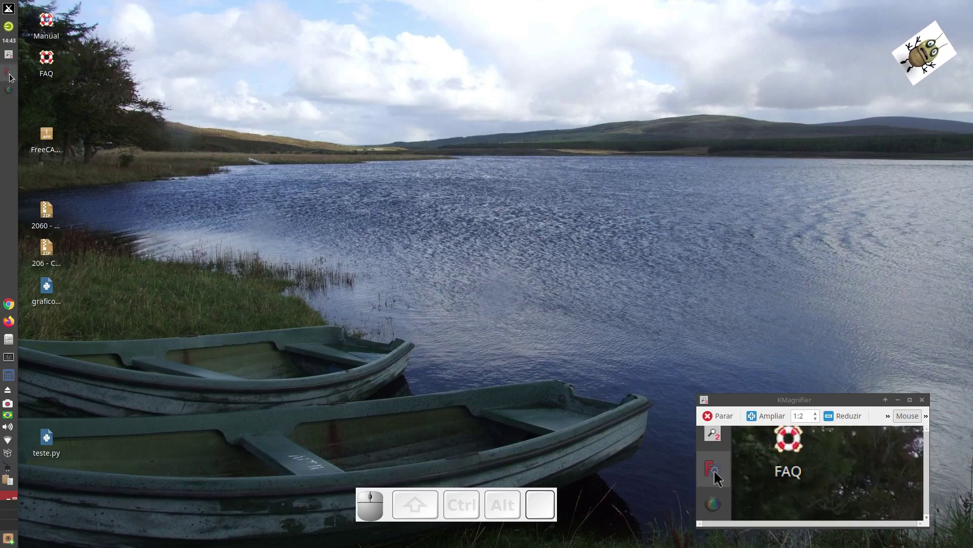
Launch FreeCAD and start a new empty document
click(13, 75)
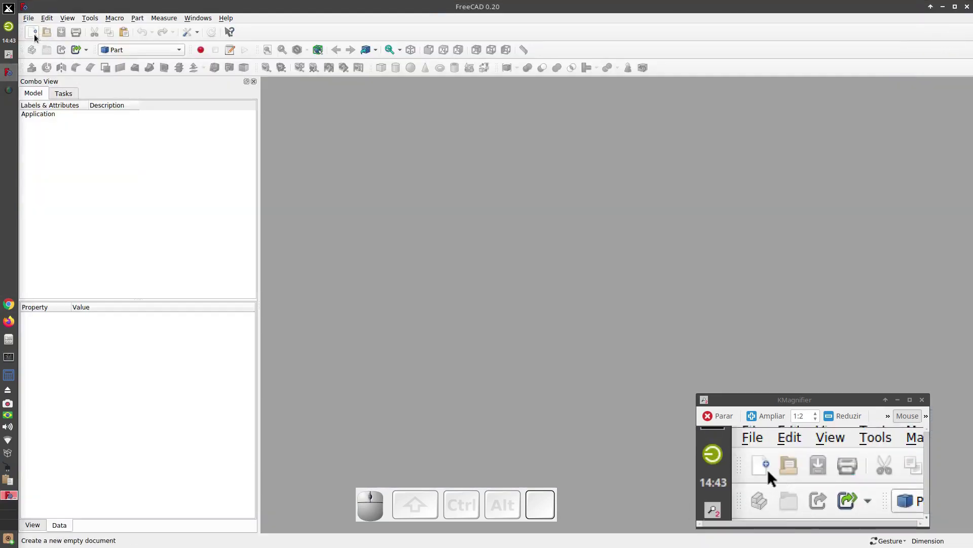
click(33, 34)
click(394, 157)
key(0)
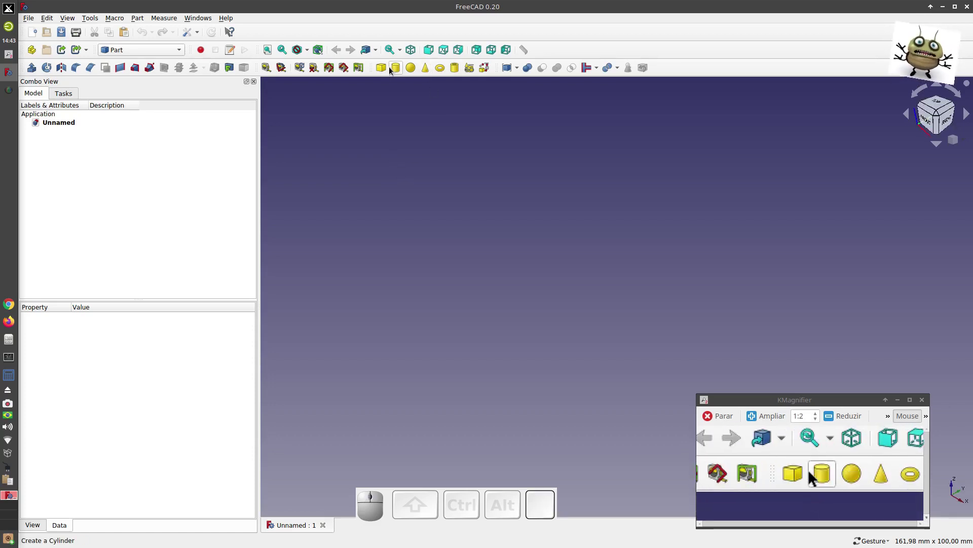
Add a Part cylinder with radius 7.5 mm and height 0.5 mm, and adjust its sweep angle
click(402, 66)
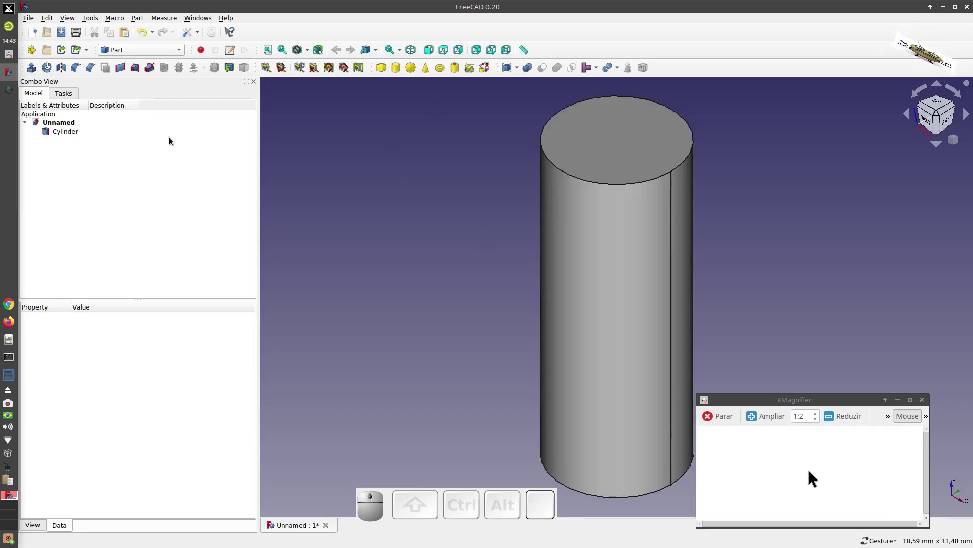
click(76, 133)
click(102, 389)
key(7)
key(,)
key(5)
click(95, 404)
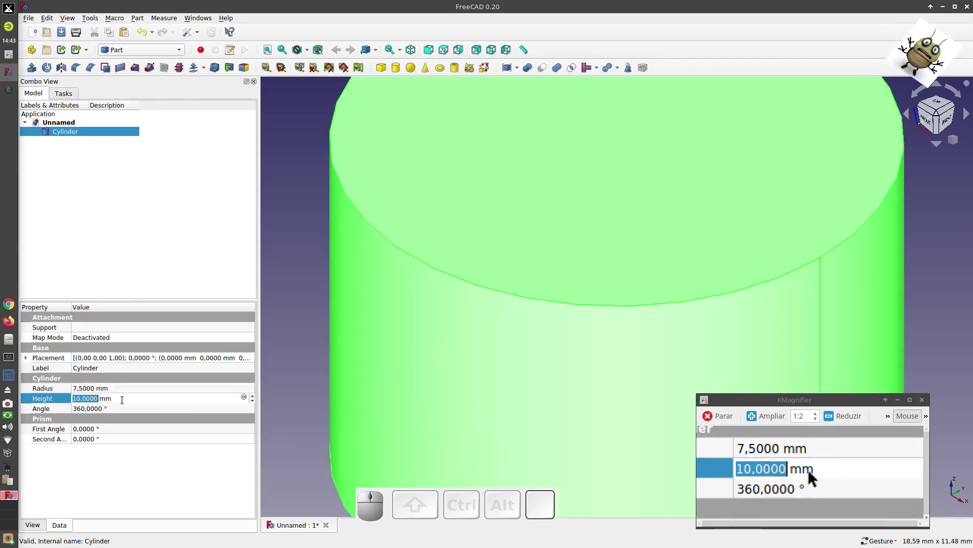
key(0)
key(,)
key(5)
click(92, 412)
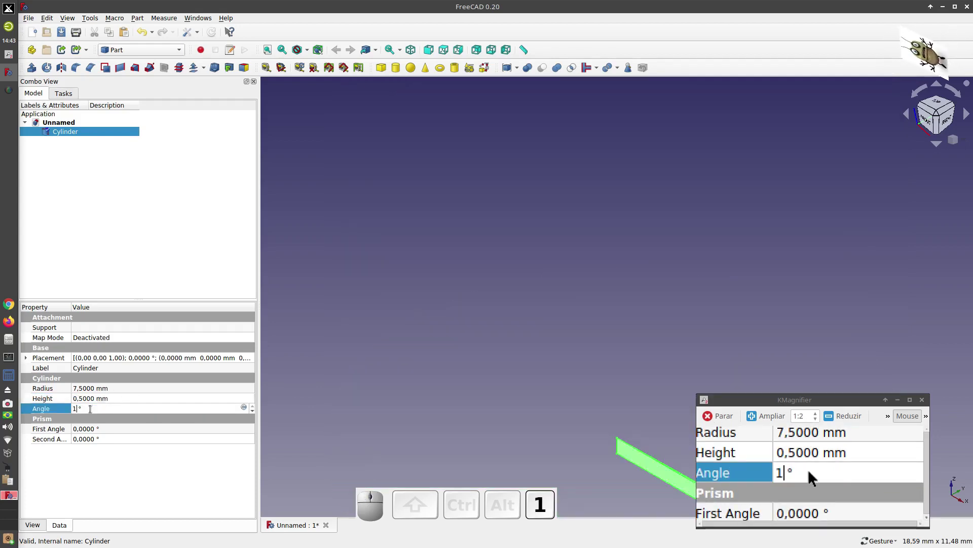
scroll(down, 3)
click(410, 342)
Add a second cylinder with radius 6 mm and height 12 mm
click(399, 69)
click(81, 147)
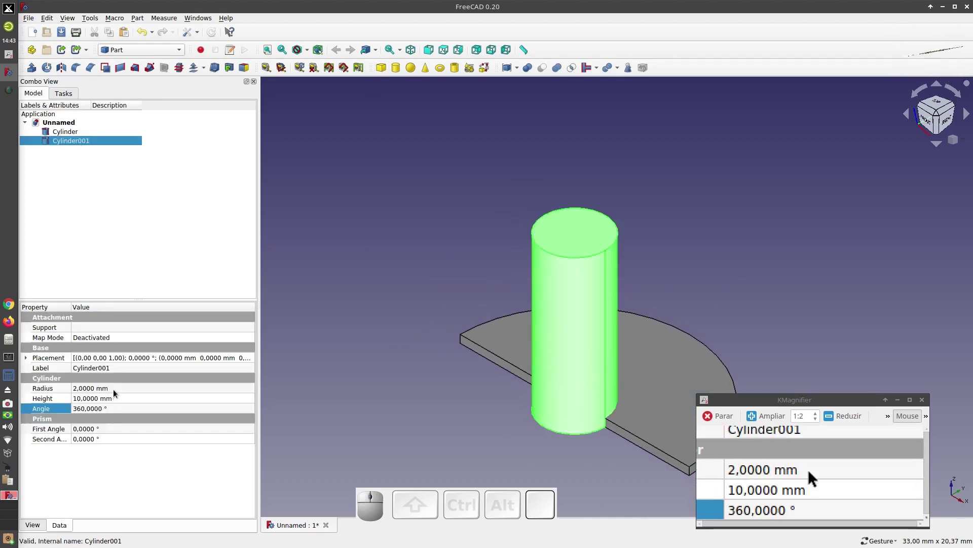
click(116, 393)
key(6)
click(405, 326)
key(1)
key(2)
scroll(down, 3)
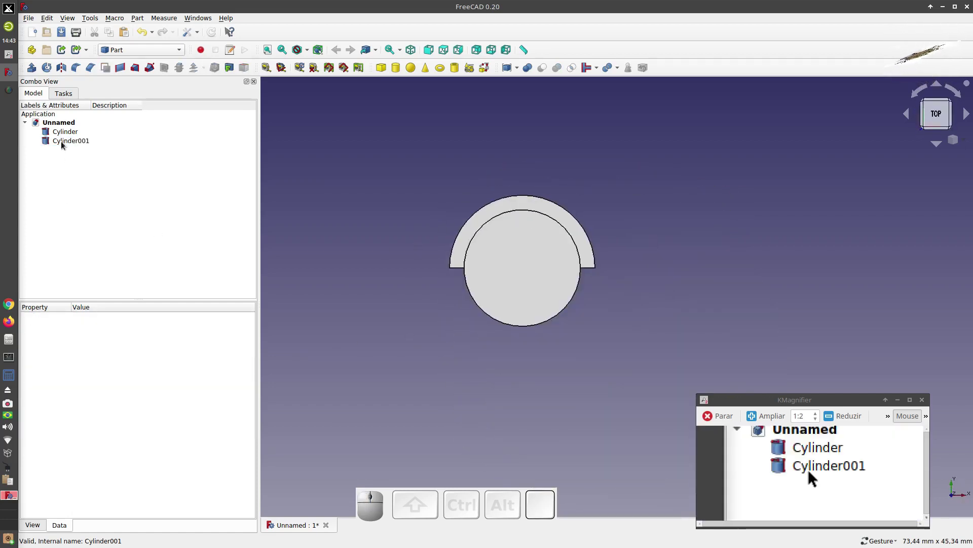
Reposition Cylinder001 with Transform and Boolean-cut it from the first cylinder to leave a thin ring
click(67, 142)
right_click(67, 143)
click(92, 156)
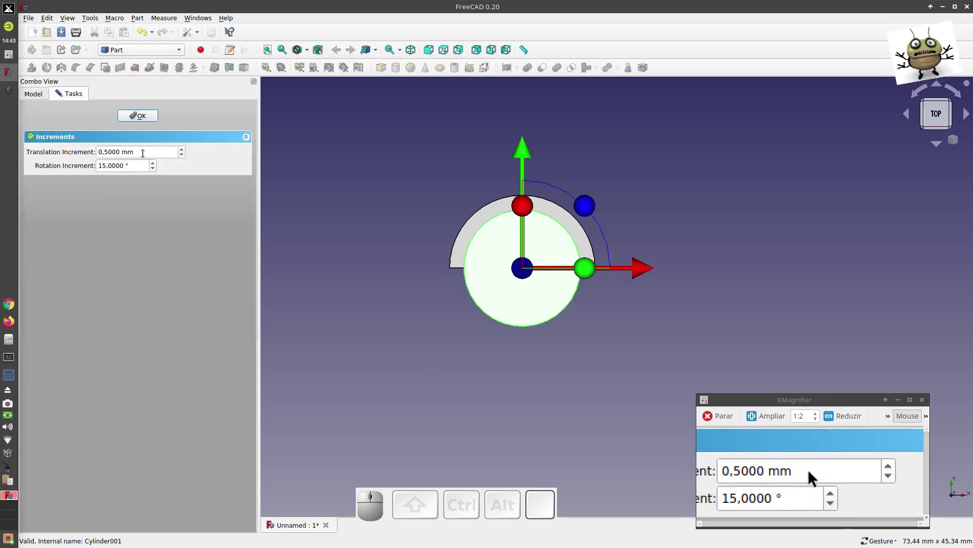
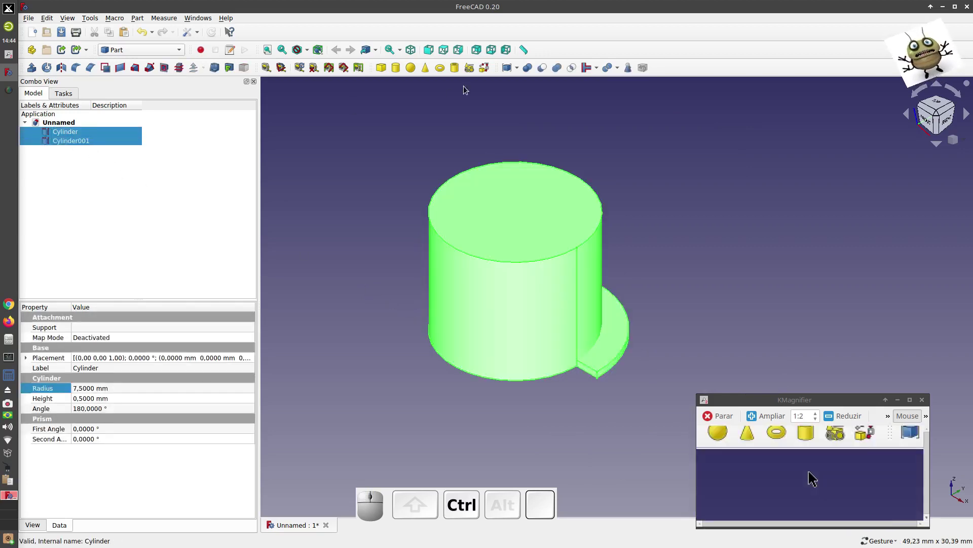
click(544, 70)
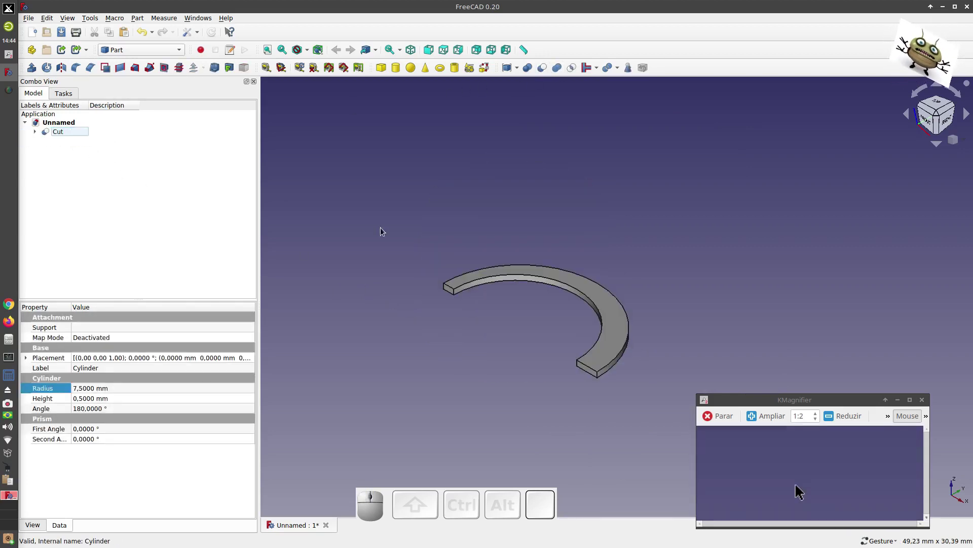
Add a Part Cube sized 2 mm long, 2 mm wide and 0.5 mm high
click(386, 302)
key(1)
key(2)
key(0)
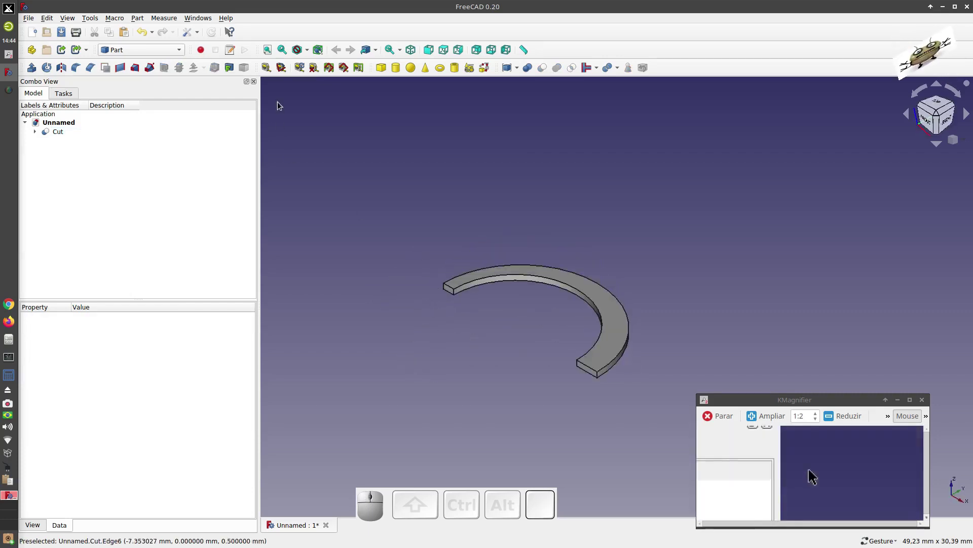
click(384, 70)
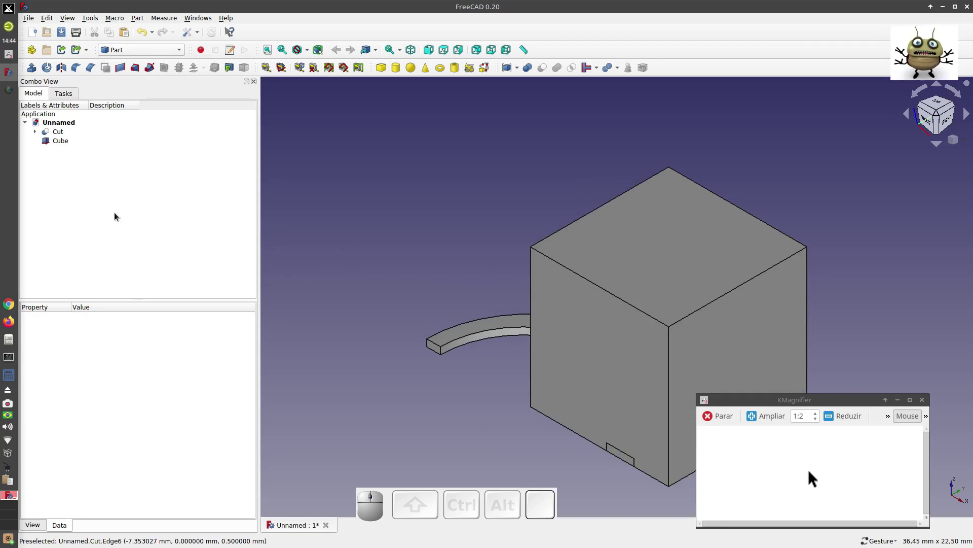
click(63, 147)
click(109, 391)
key(2)
click(117, 402)
key(2)
click(113, 411)
key(0)
key(,)
key(5)
From a top view, drag the Cube with Transform onto one end of the ring and confirm
click(320, 264)
key(1)
key(2)
scroll(down, 3)
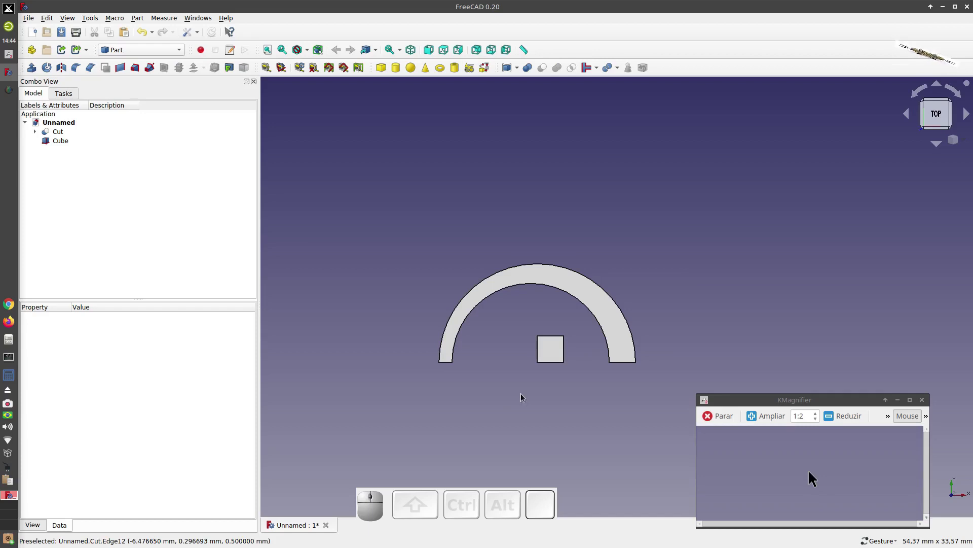
scroll(up, 3)
click(64, 147)
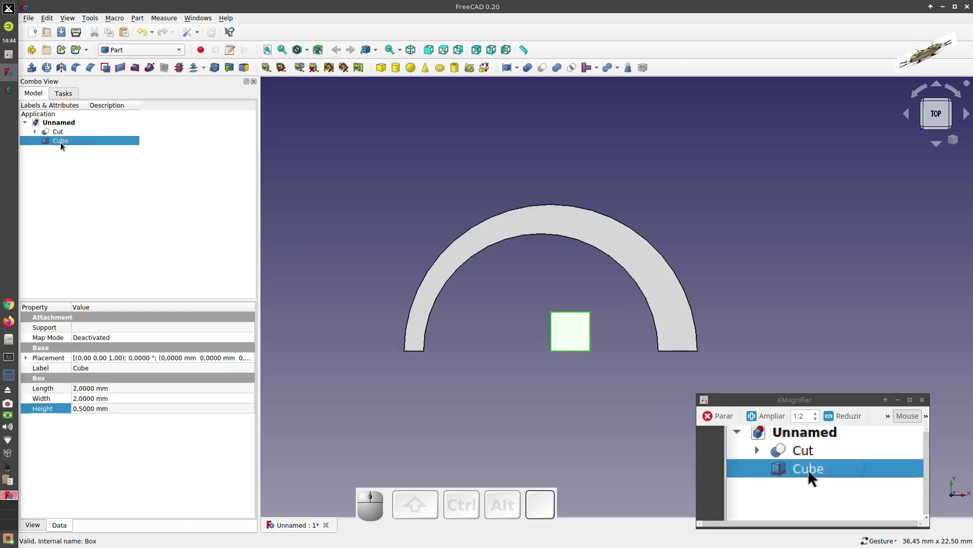
click(63, 146)
click(124, 120)
right_click(63, 146)
click(90, 161)
drag(672, 353, 373, 379)
scroll(up, 3)
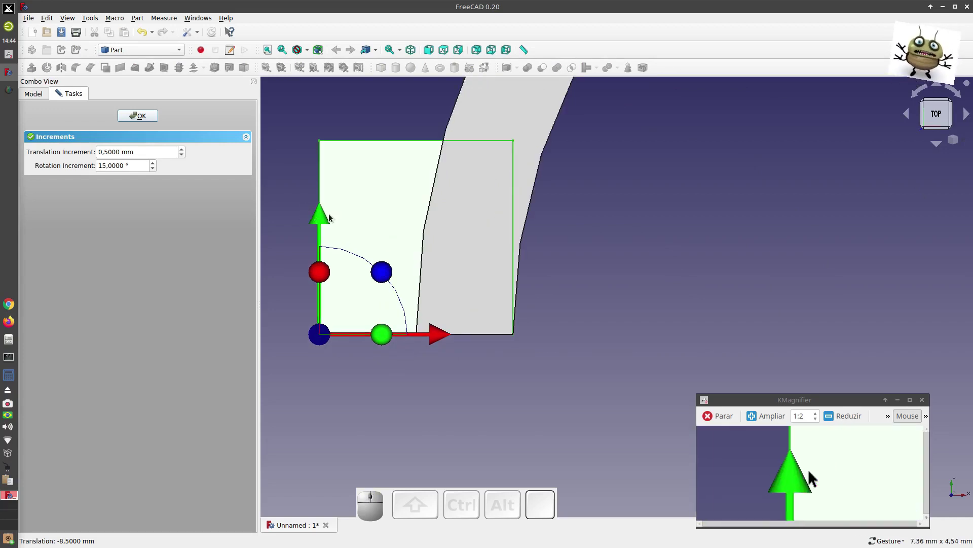
drag(321, 217, 311, 252)
click(151, 120)
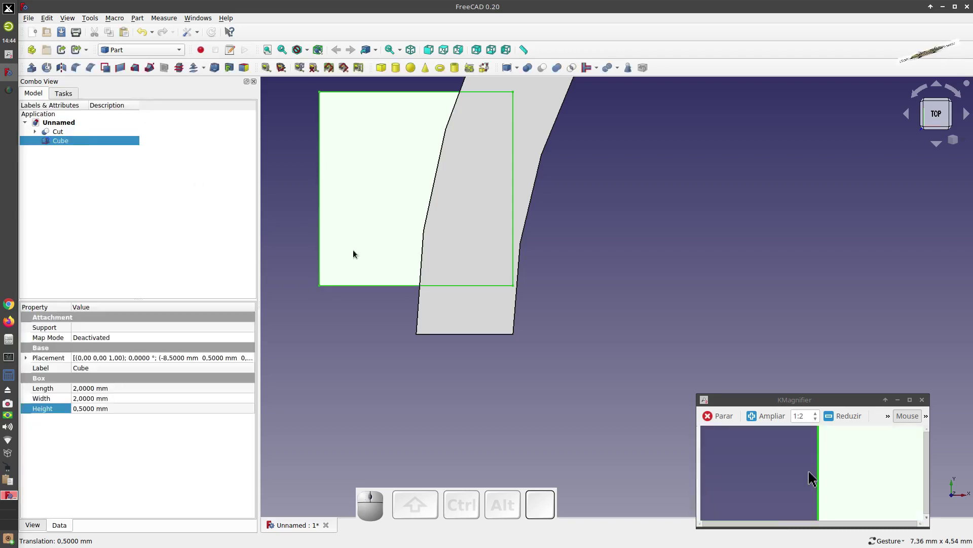
Make a simple copy of the Cube via Part > Create a copy
click(656, 294)
key(0)
scroll(down, 3)
click(66, 145)
click(138, 21)
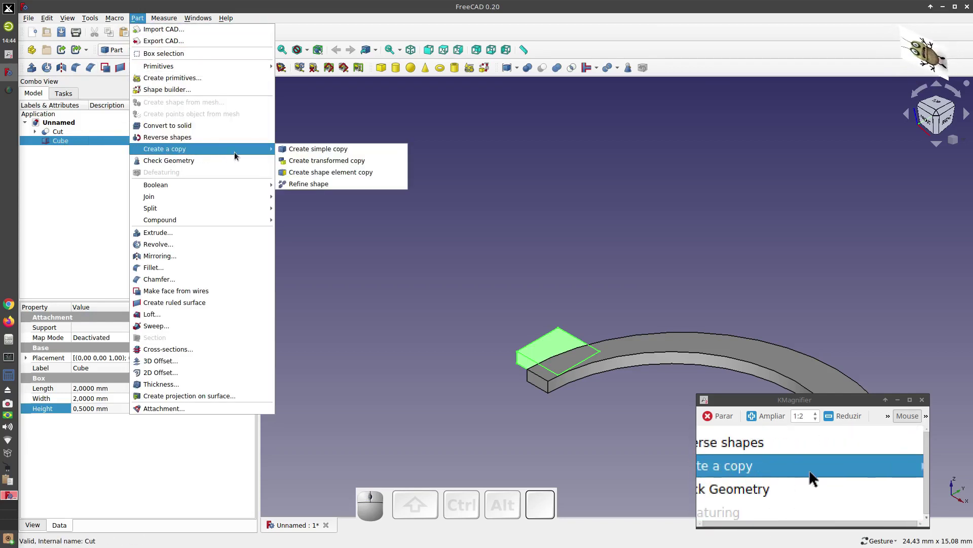
click(318, 154)
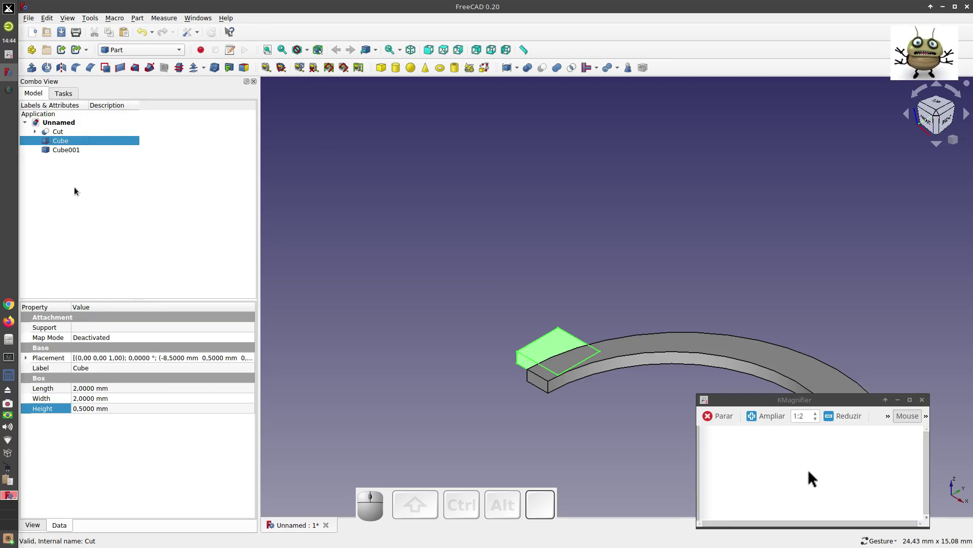
Move the copied box Cube001 with Transform to the ring's end and confirm its position
click(75, 185)
click(63, 145)
key(space)
click(67, 153)
middle_click(67, 153)
right_click(67, 153)
click(83, 163)
key(1)
key(2)
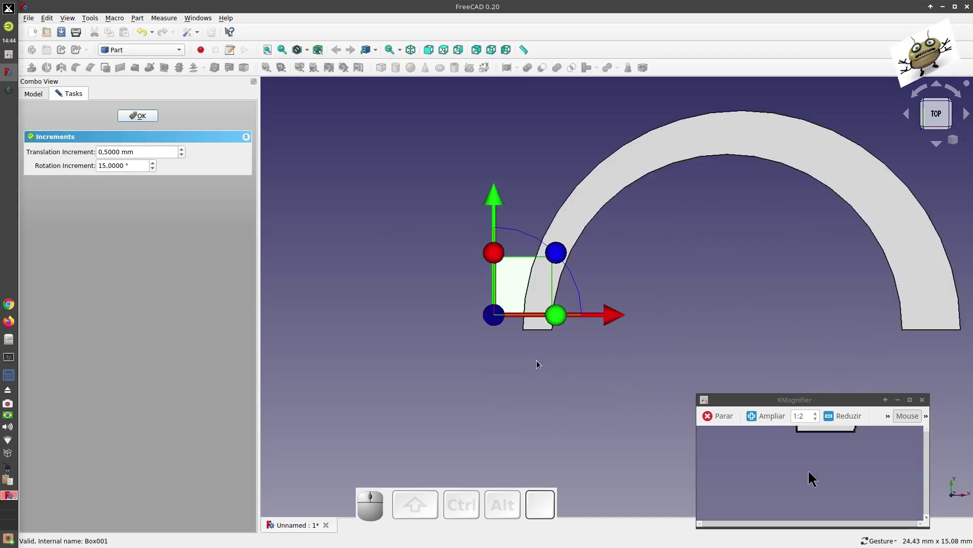
scroll(up, 3)
drag(526, 253, 378, 323)
drag(355, 315, 241, 213)
click(147, 119)
Hide the original Cube and Boolean-cut Cube001 from the ring to form the notched Cut001
click(392, 170)
key(0)
scroll(down, 3)
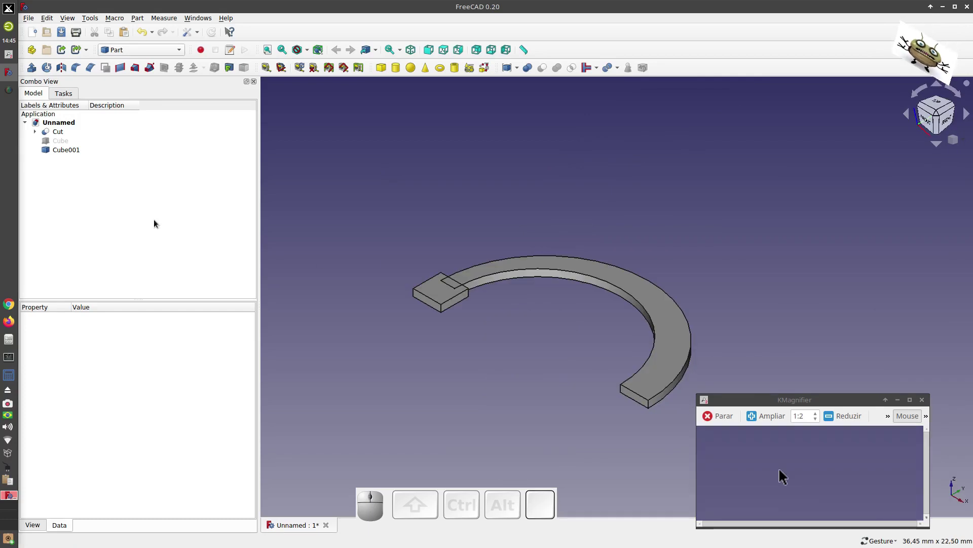
click(60, 131)
click(62, 155)
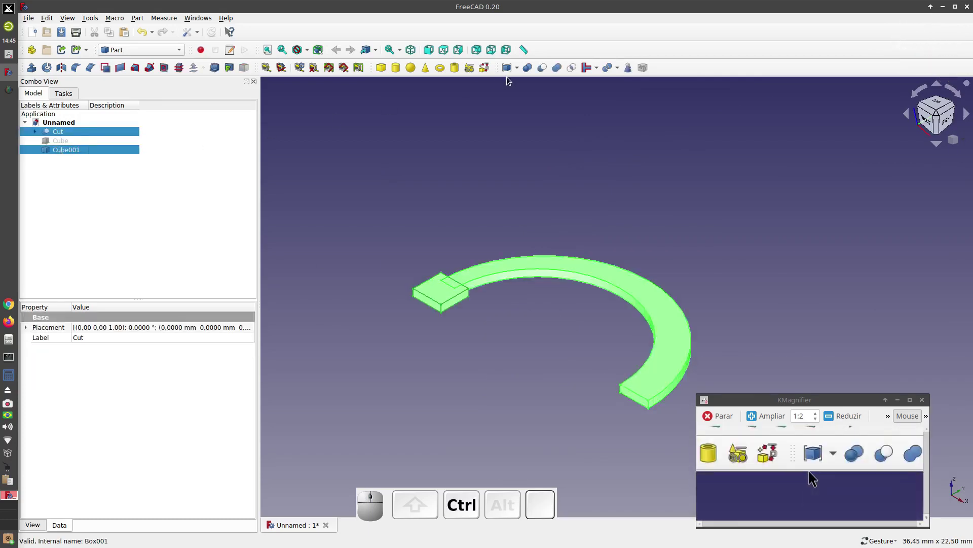
click(547, 71)
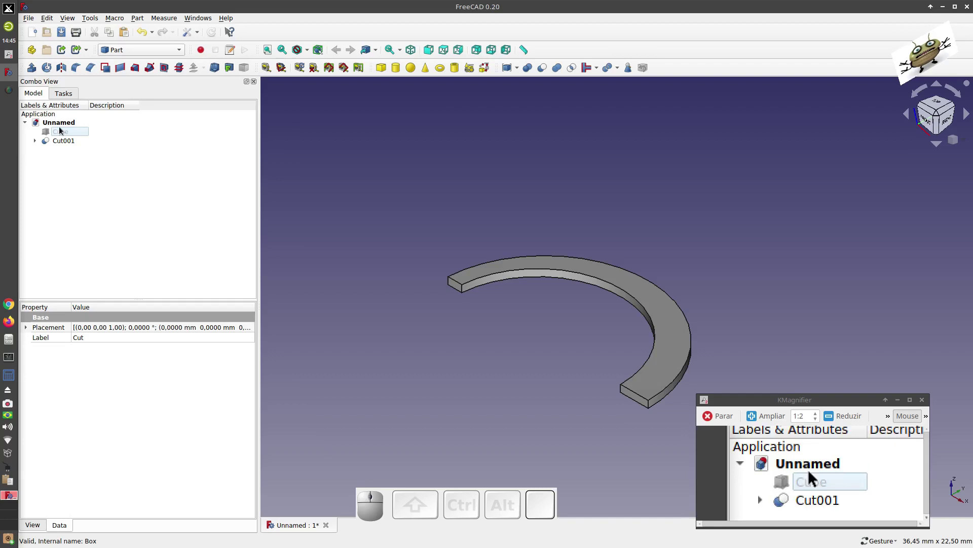
Show the original Cube again and fuse it with Cut001 into a single tabbed Fusion solid
click(61, 132)
key(space)
click(393, 188)
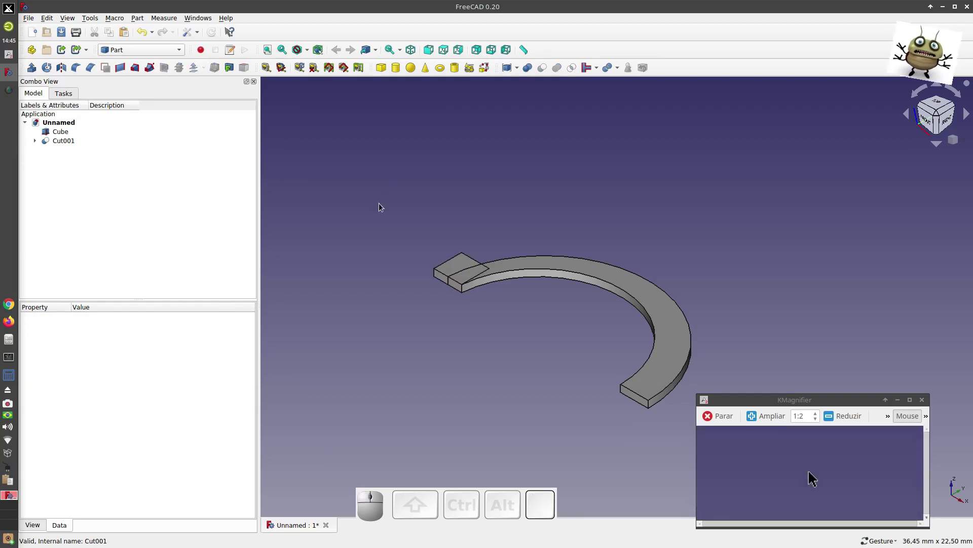
key(1)
key(2)
scroll(up, 3)
scroll(down, 3)
key(0)
scroll(down, 3)
scroll(up, 3)
click(53, 137)
click(59, 143)
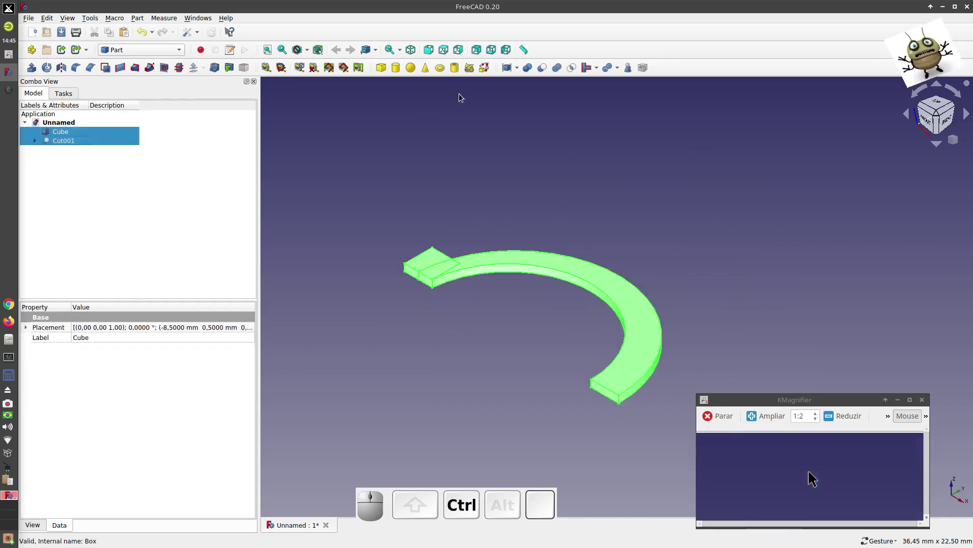
click(560, 71)
click(346, 191)
click(69, 135)
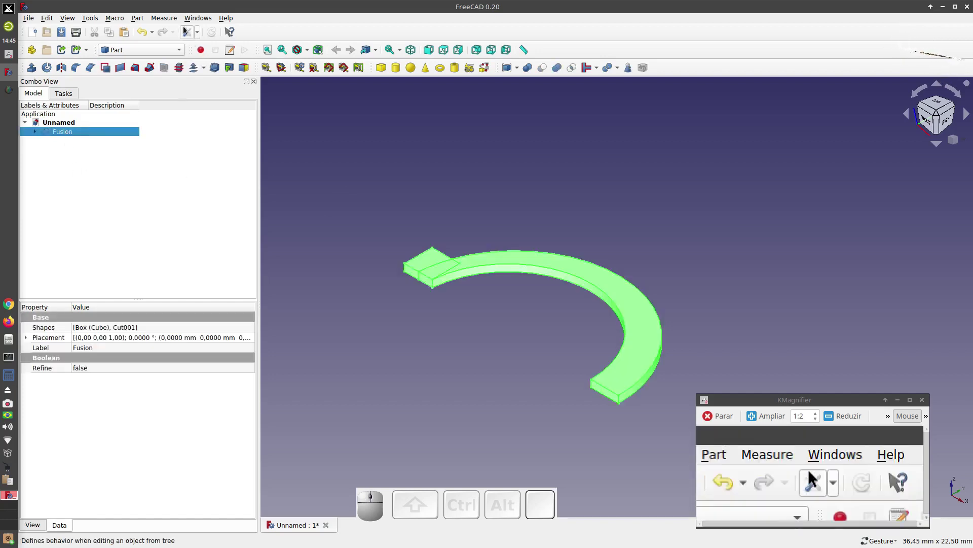
Make a refined copy of the fused shape and switch the display to wireframe
click(143, 22)
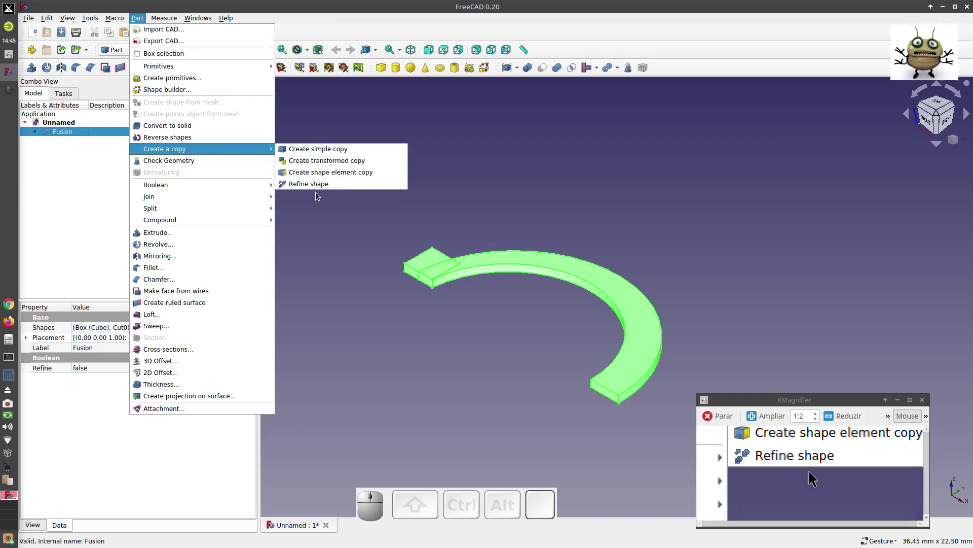
click(319, 189)
scroll(down, 3)
scroll(up, 3)
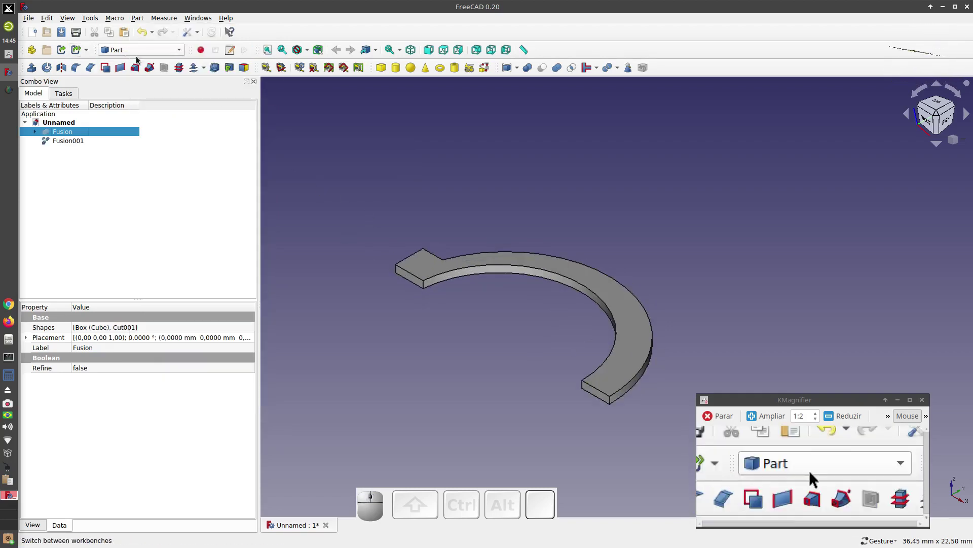
click(310, 51)
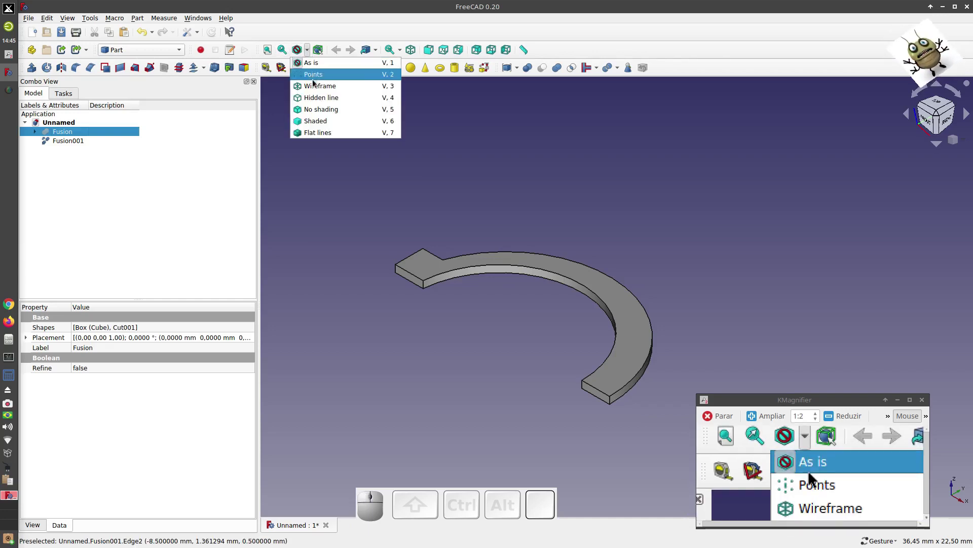
click(314, 91)
scroll(down, 3)
scroll(up, 3)
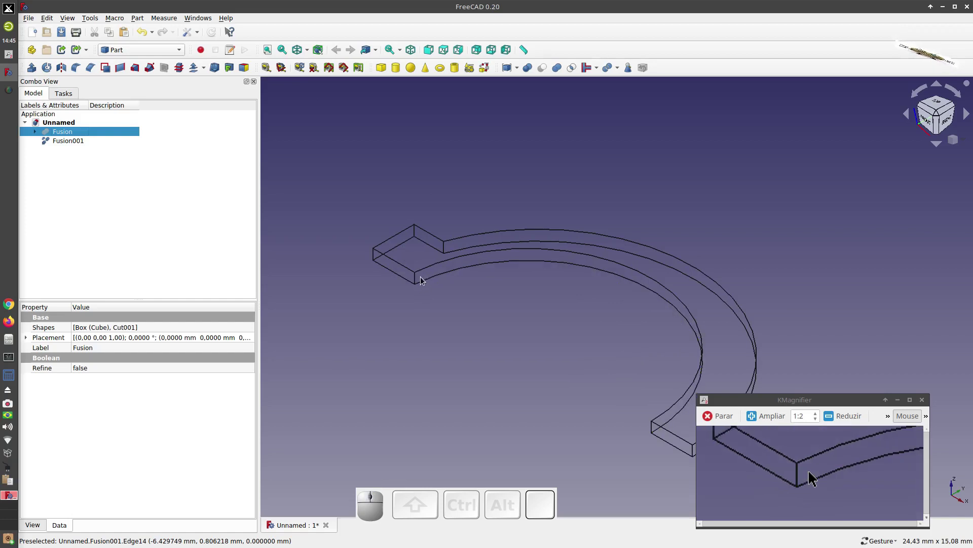
Fillet two corner edges of the end lug on Fusion001 at 1 mm radius
click(419, 279)
click(449, 249)
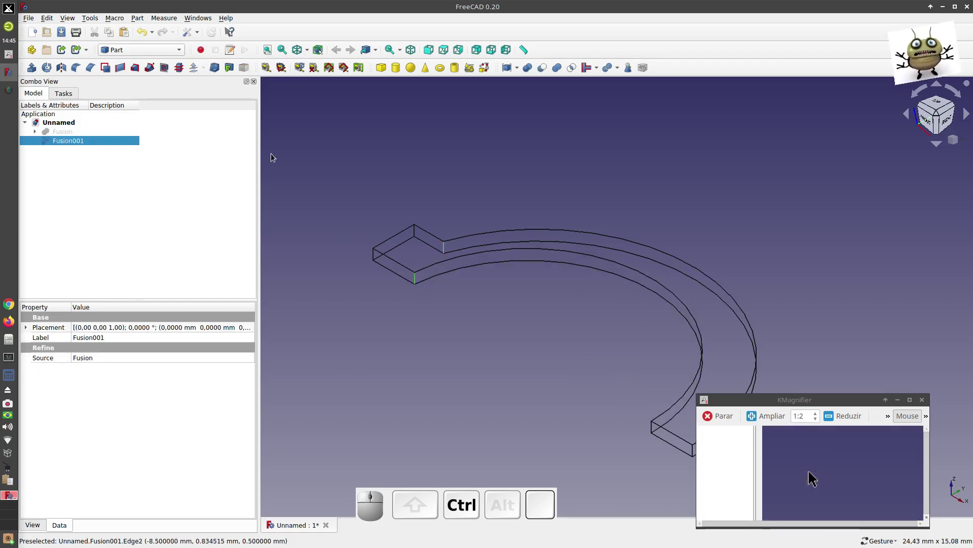
click(77, 70)
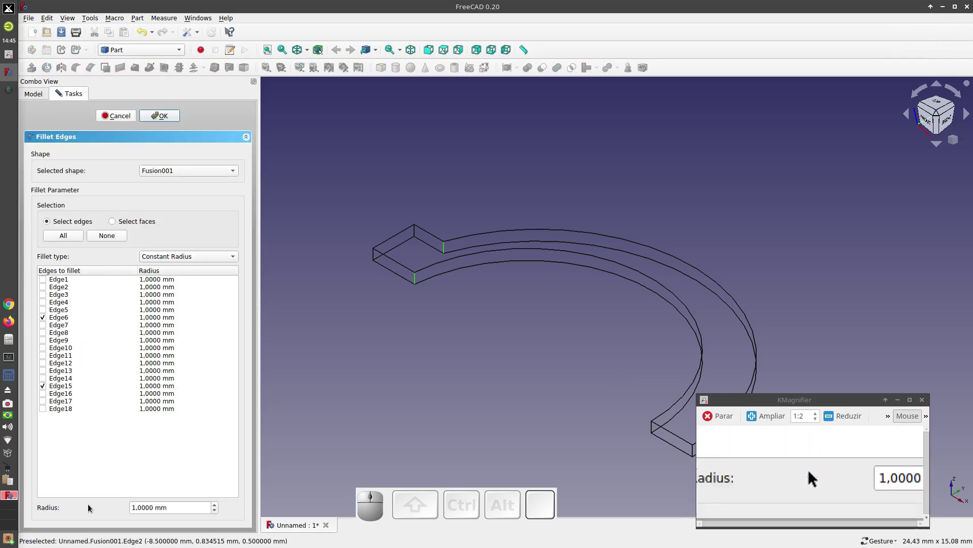
click(163, 115)
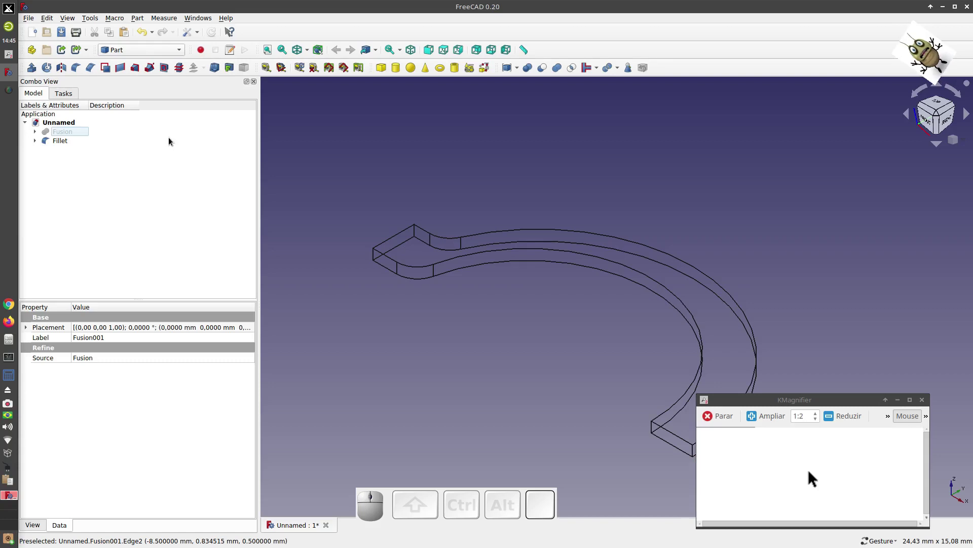
Fillet the other two lug corner edges of the Fillet shape at 1 mm radius
click(420, 234)
click(377, 256)
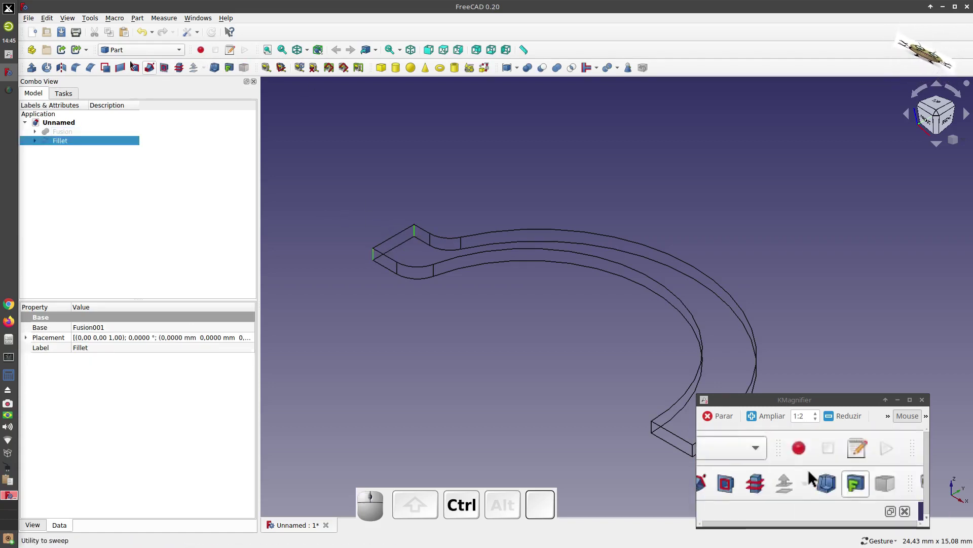
click(75, 70)
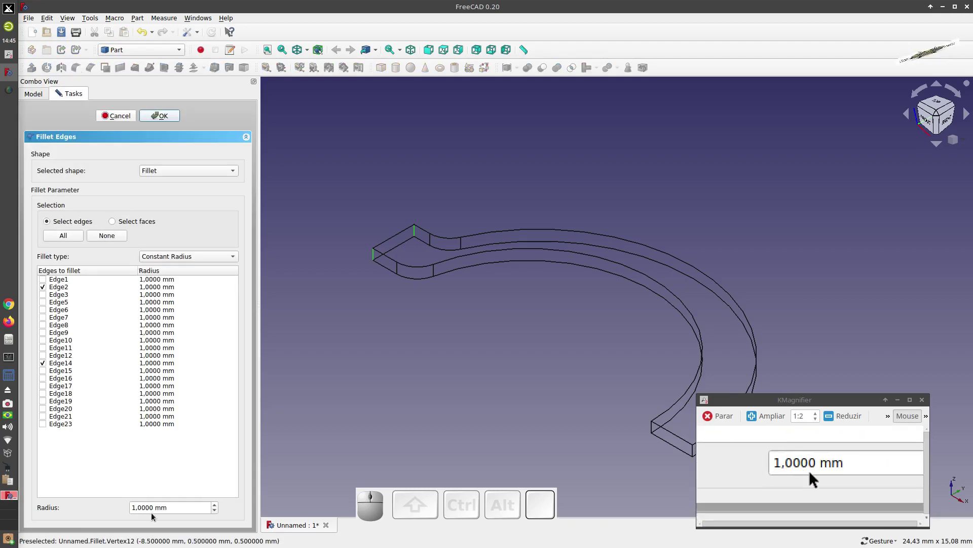
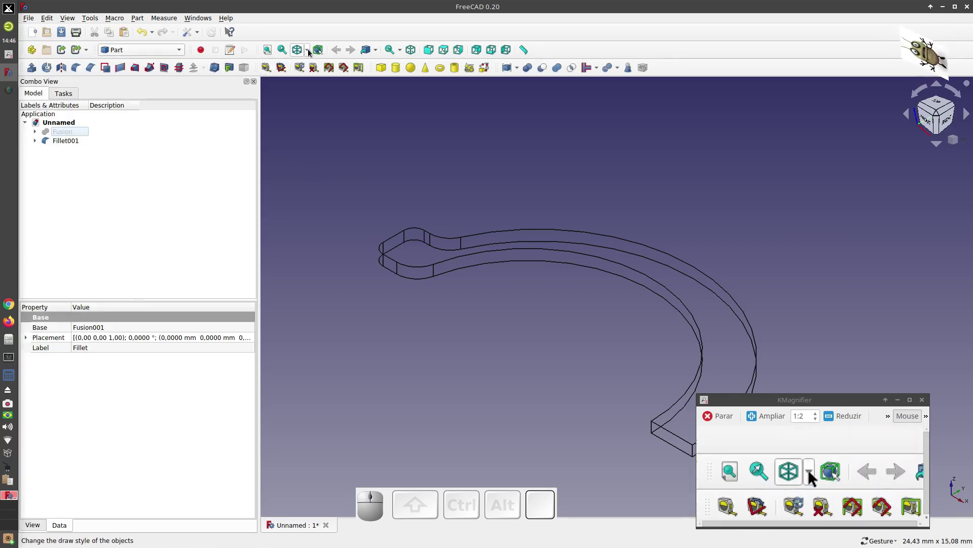
Return to shaded display and add a cylinder with radius 0.5 mm and height 12 mm
click(311, 51)
click(308, 65)
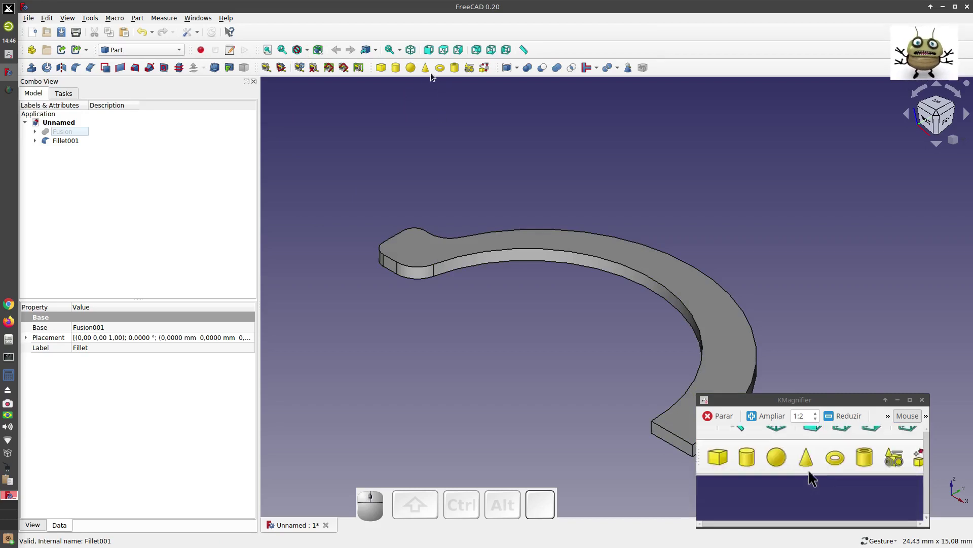
click(399, 71)
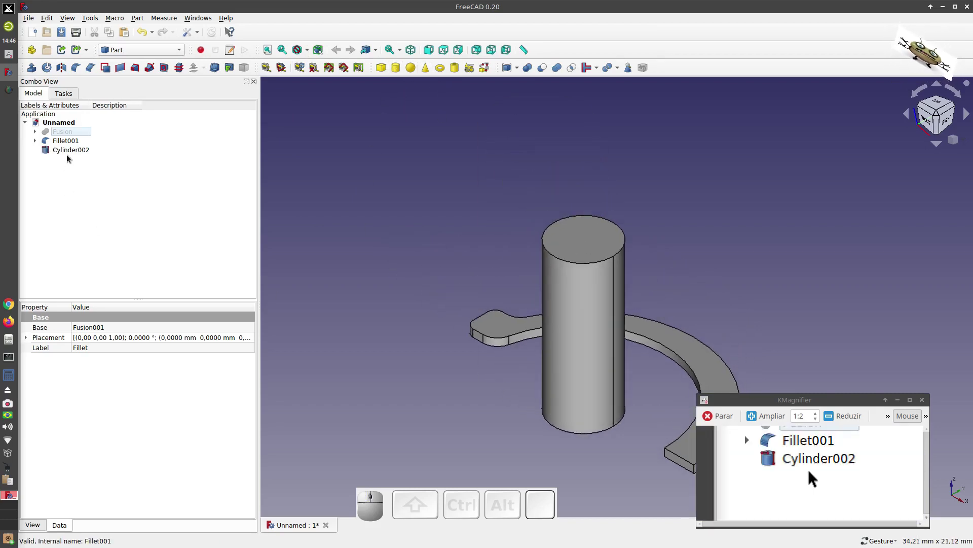
click(71, 154)
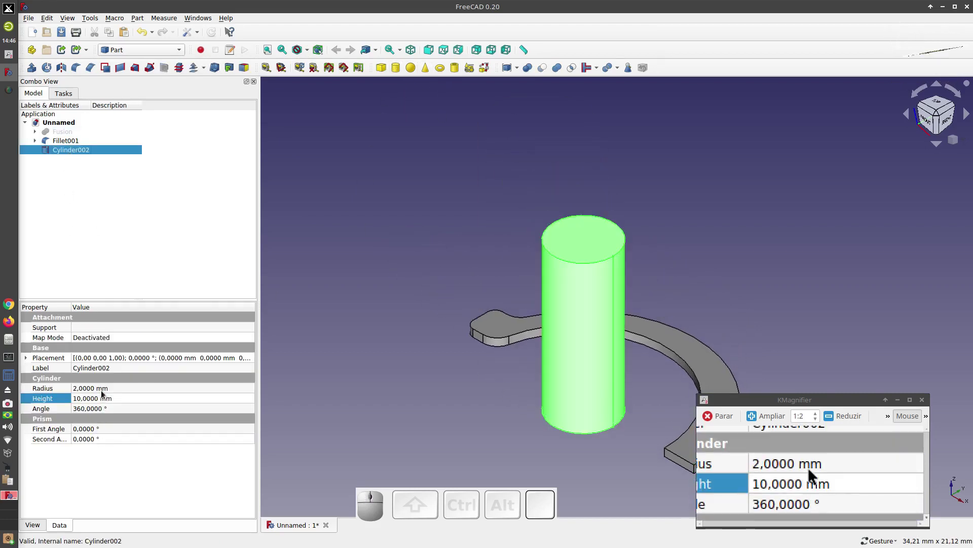
click(104, 393)
key(0)
key(,)
key(5)
click(366, 293)
key(1)
key(2)
scroll(down, 3)
scroll(up, 3)
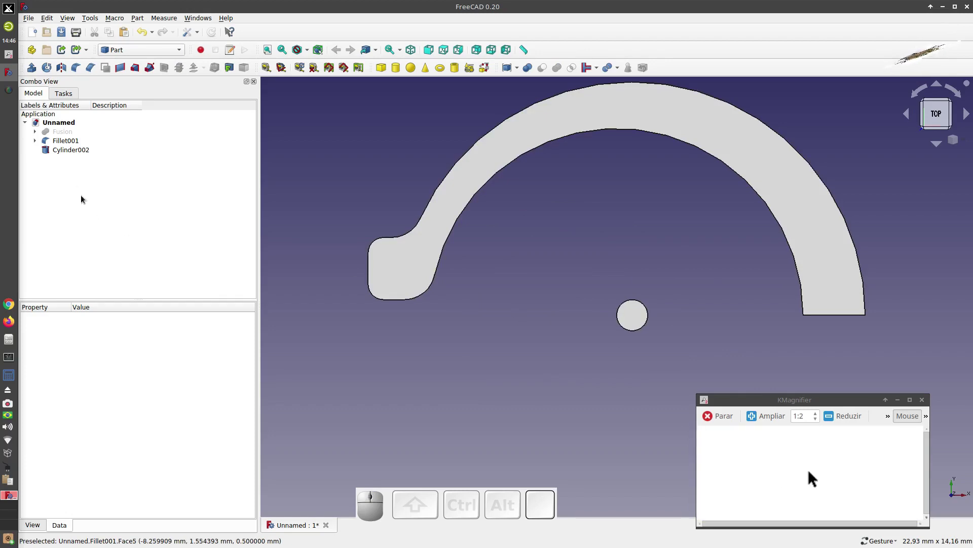
Drag the small cylinder with Transform into the end lug and finish the move
click(73, 152)
right_click(73, 153)
click(106, 166)
drag(755, 316, 407, 293)
scroll(up, 3)
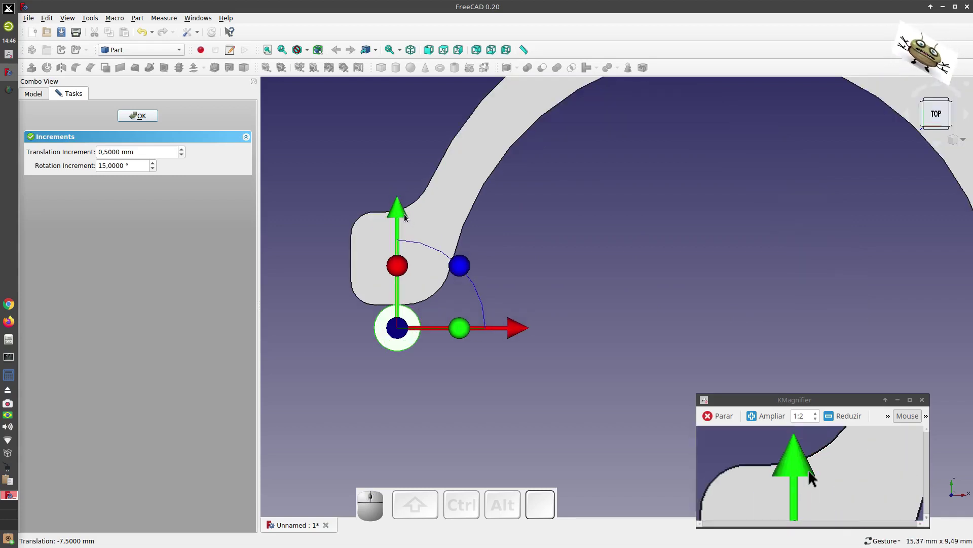
drag(403, 213, 403, 159)
click(131, 113)
Boolean-cut the cylinder from Fillet001 to pierce a round hole through the lug as Cut002
click(320, 114)
click(148, 118)
key(0)
scroll(down, 3)
click(71, 144)
click(75, 149)
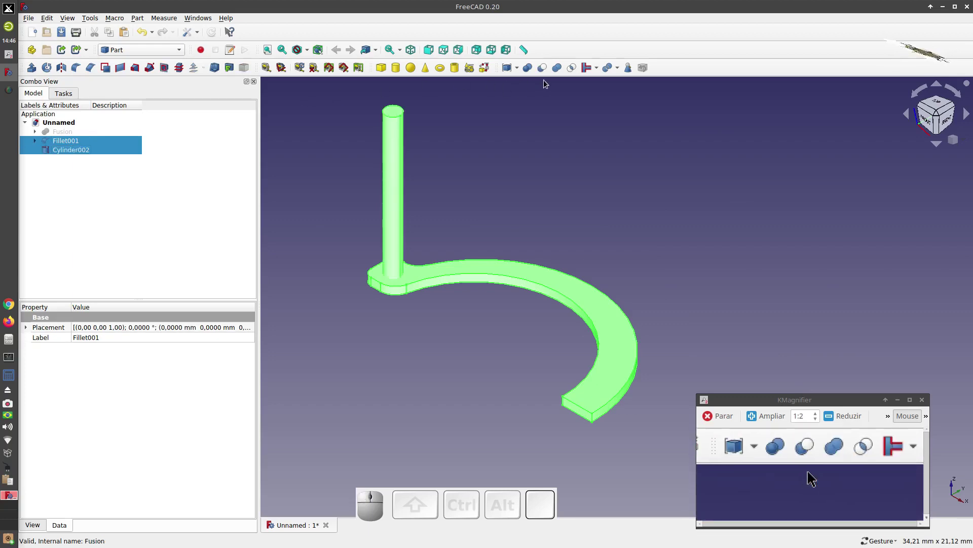
click(546, 71)
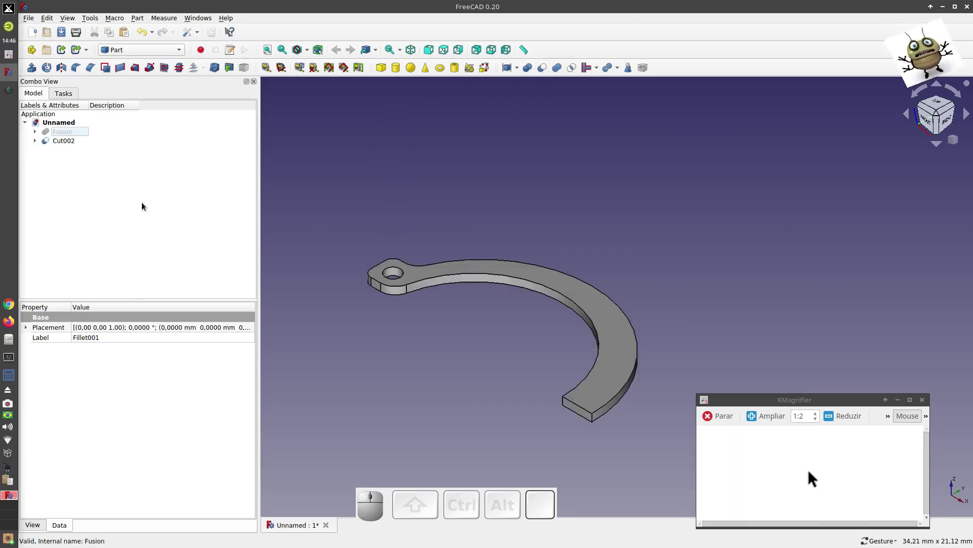
Mirror the holed half ring Cut002 to produce its opposite half
click(64, 146)
click(68, 74)
click(184, 261)
click(181, 273)
click(167, 125)
click(167, 117)
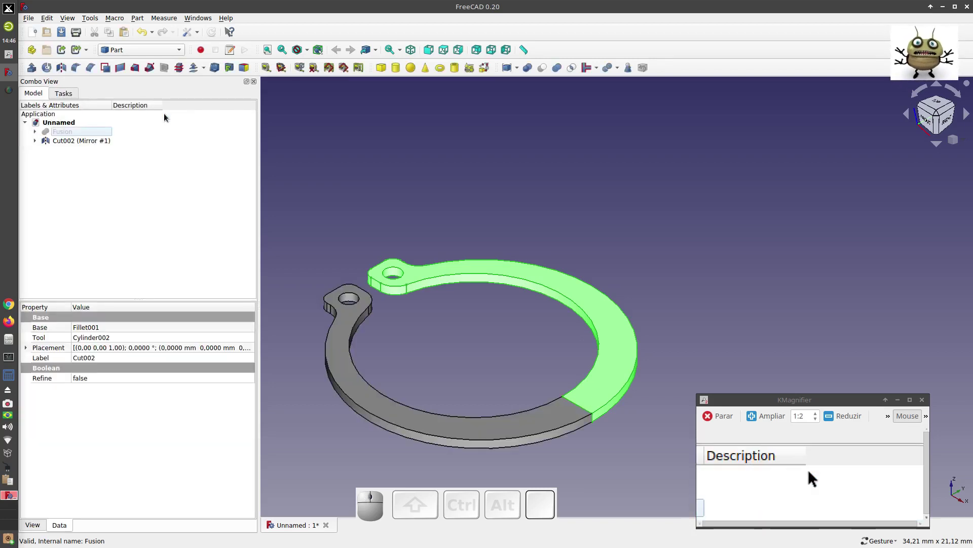
Fuse the mirrored and original halves into one complete ring, Fusion002
click(383, 204)
click(41, 147)
click(60, 145)
click(67, 152)
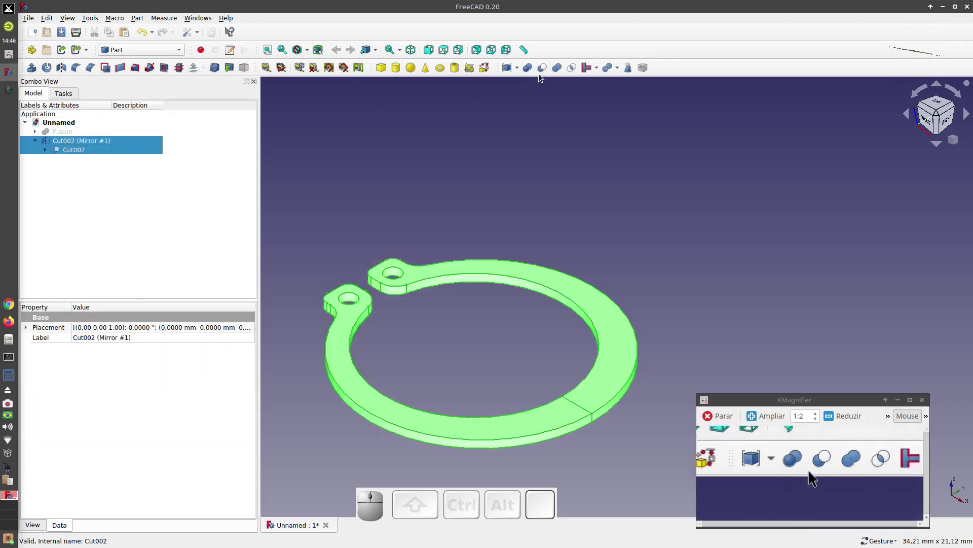
click(560, 70)
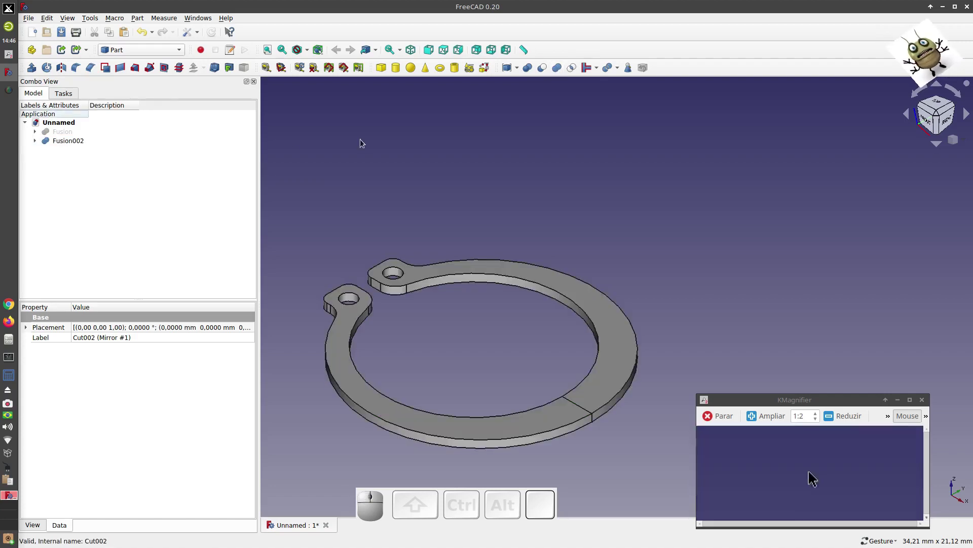
click(66, 143)
click(148, 21)
Create a simple copy Fusion002001 of the fused ring and hide the original Fusion002
click(139, 20)
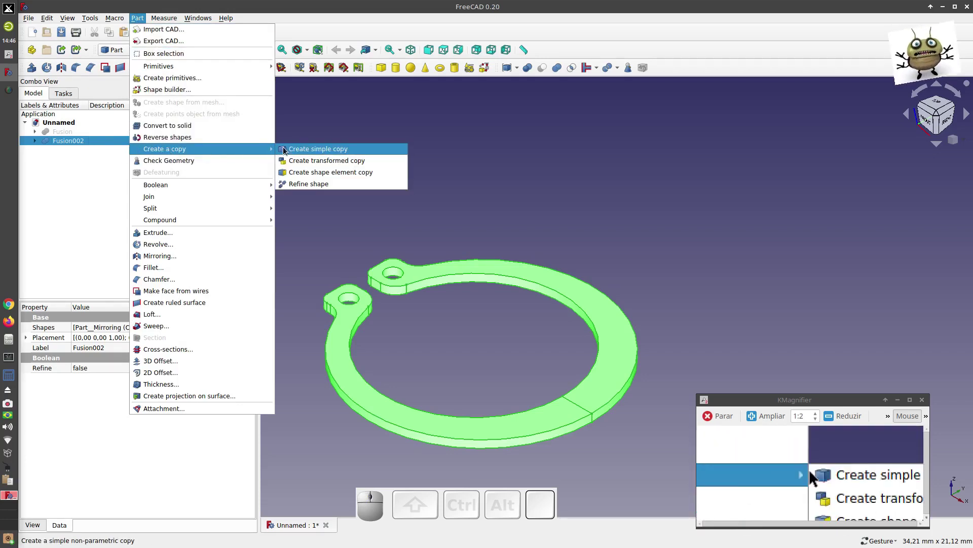
click(317, 187)
scroll(down, 3)
drag(462, 280, 504, 277)
key(0)
scroll(up, 3)
Give the copied ring a random colour (purple) and inspect it from several angles
click(87, 154)
right_click(88, 155)
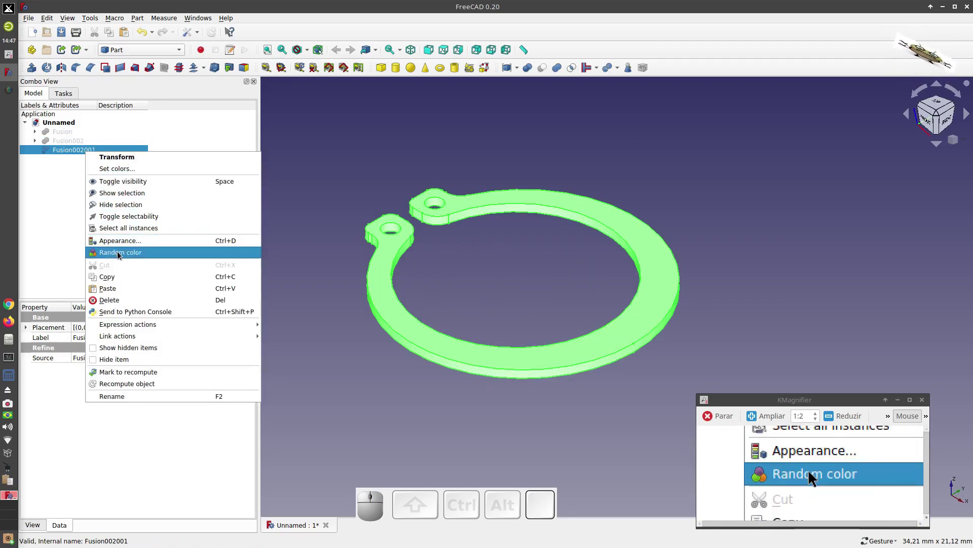
click(120, 255)
click(354, 149)
drag(322, 179, 365, 169)
key(0)
scroll(down, 3)
scroll(up, 3)
scroll(down, 3)
scroll(up, 3)
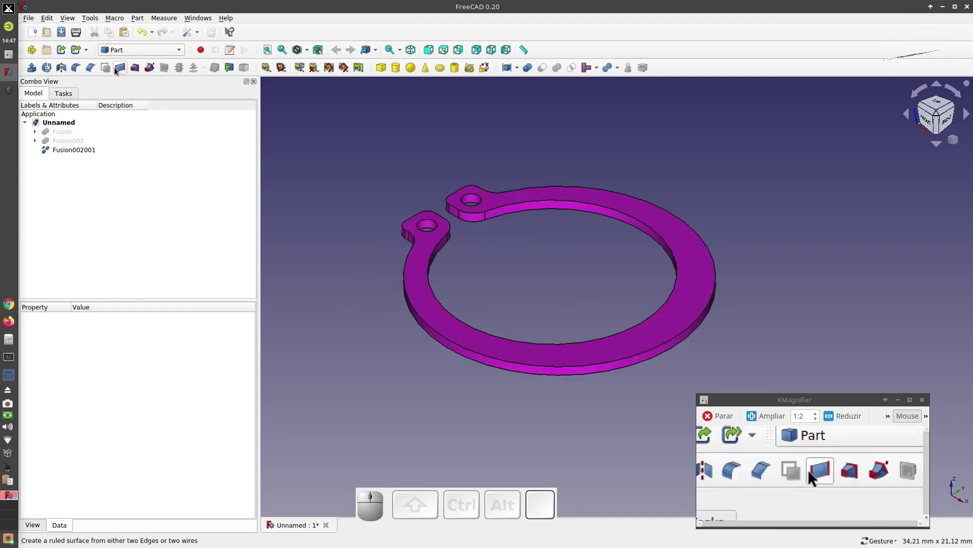
Switch to the FEM workbench, create an Analysis container and add a solid material
click(140, 49)
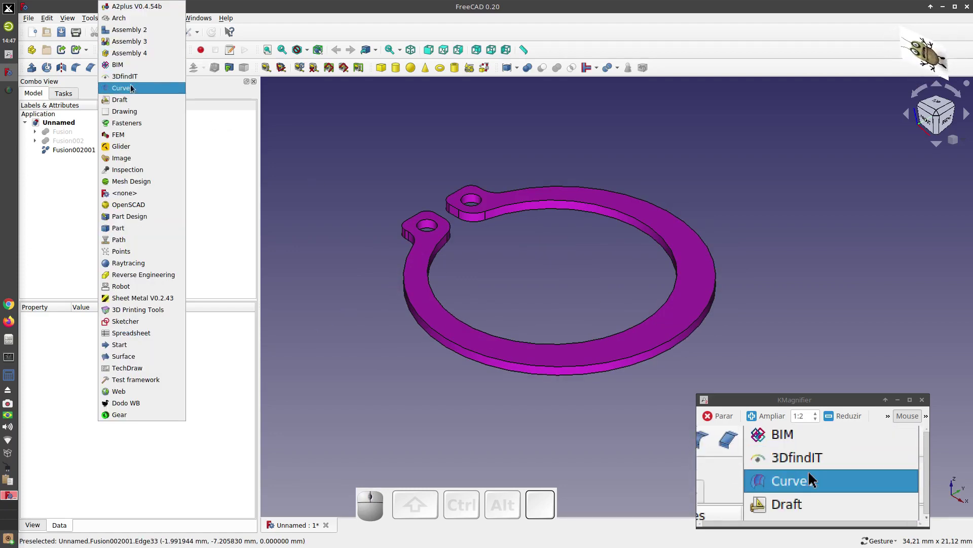
click(127, 140)
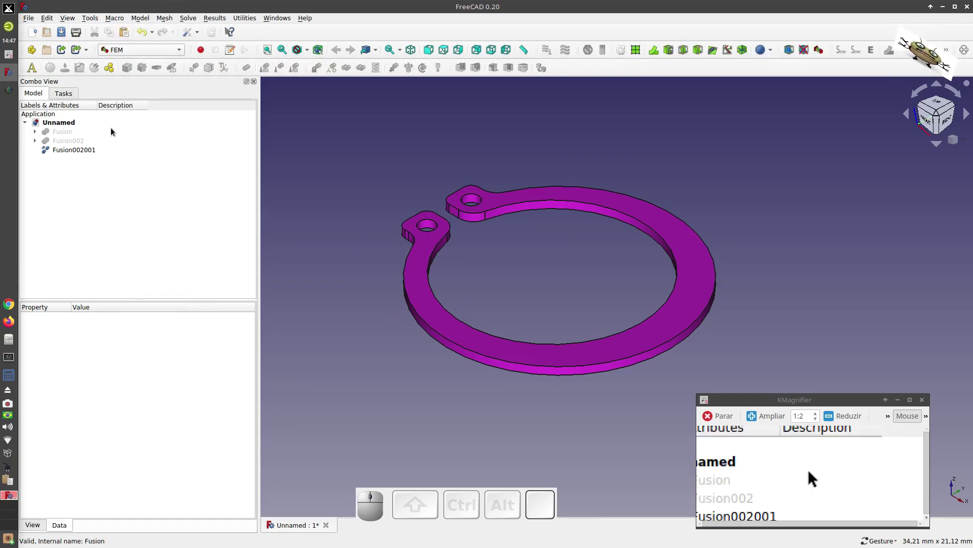
click(37, 70)
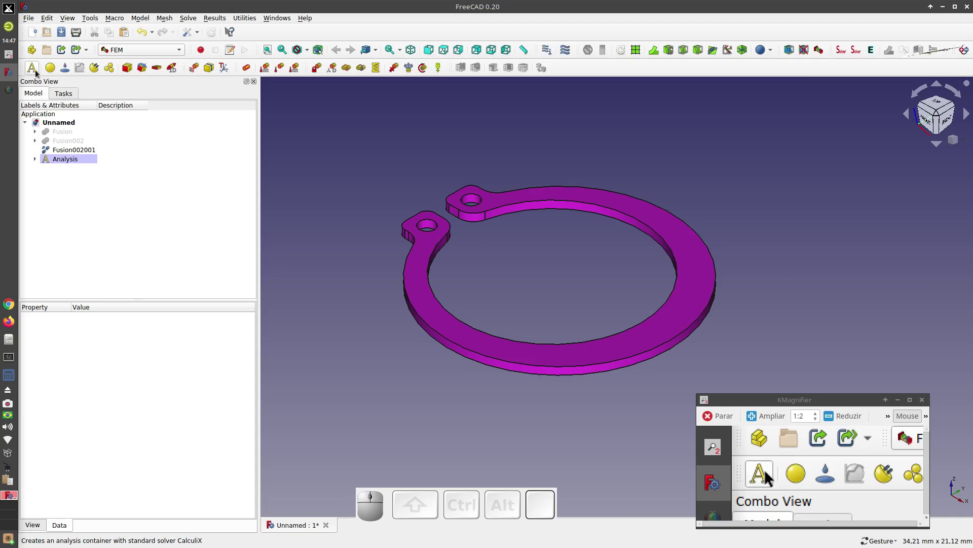
click(52, 69)
Choose the Steel-X2CrNiMo17-13-3 material card and confirm the solid material
click(189, 184)
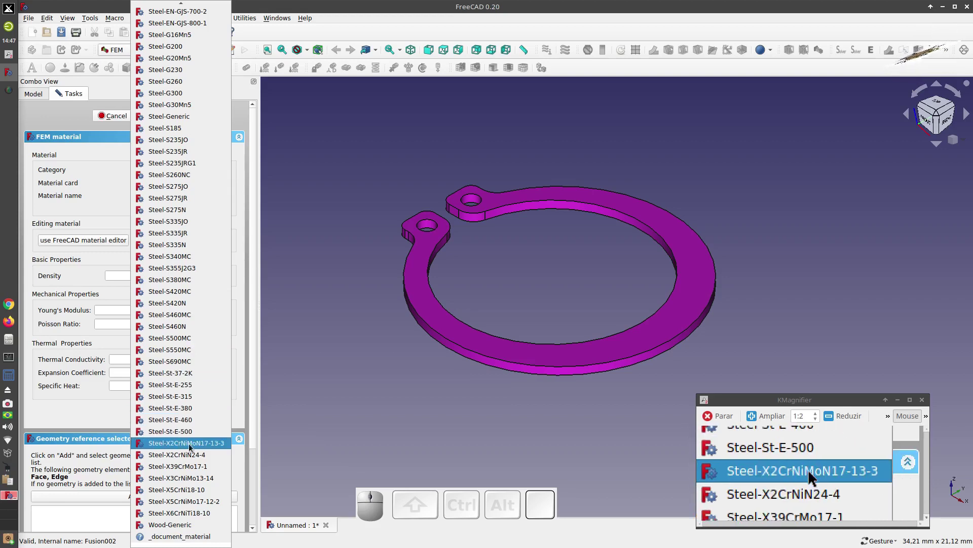
click(188, 446)
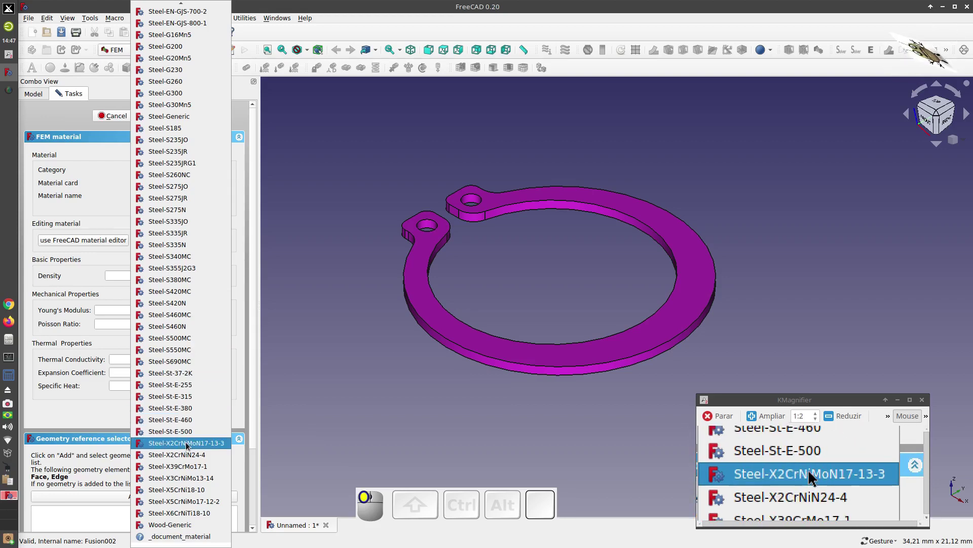
scroll(down, 3)
click(181, 518)
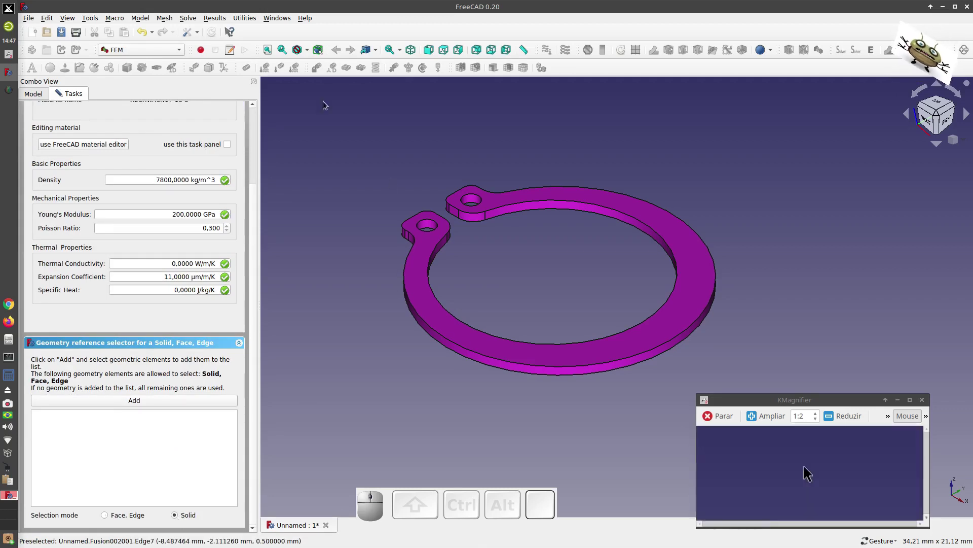
scroll(up, 3)
click(168, 120)
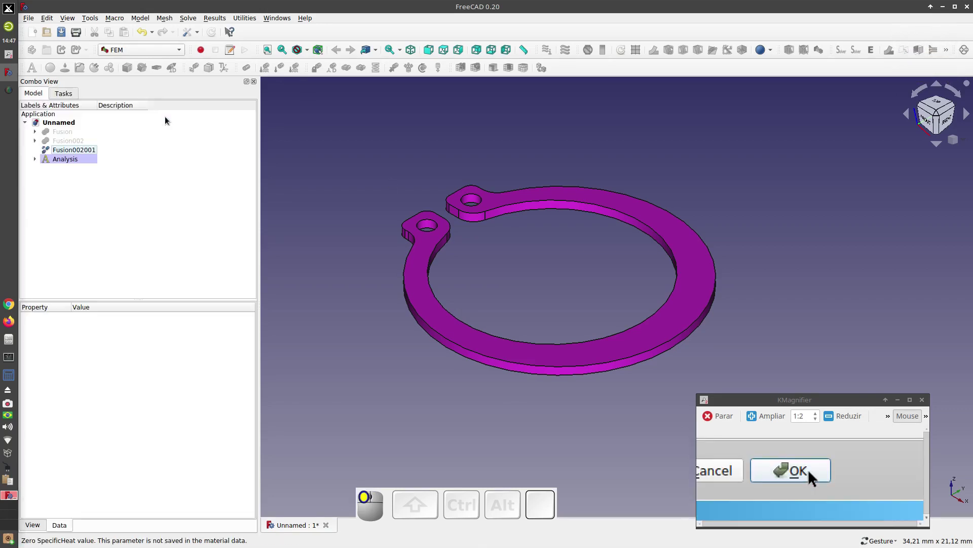
Add a fixed constraint on the outer end face (Face16) of one ring lug
click(328, 141)
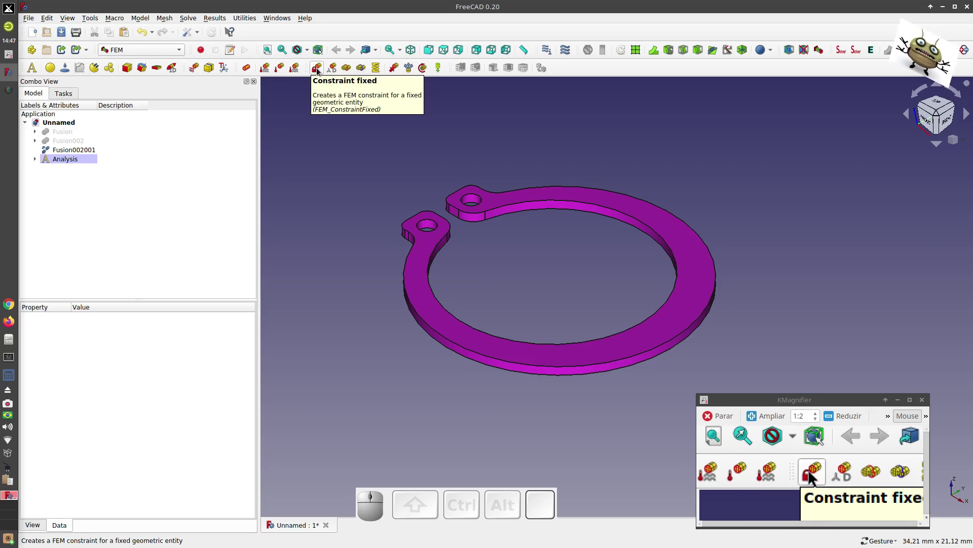
click(319, 70)
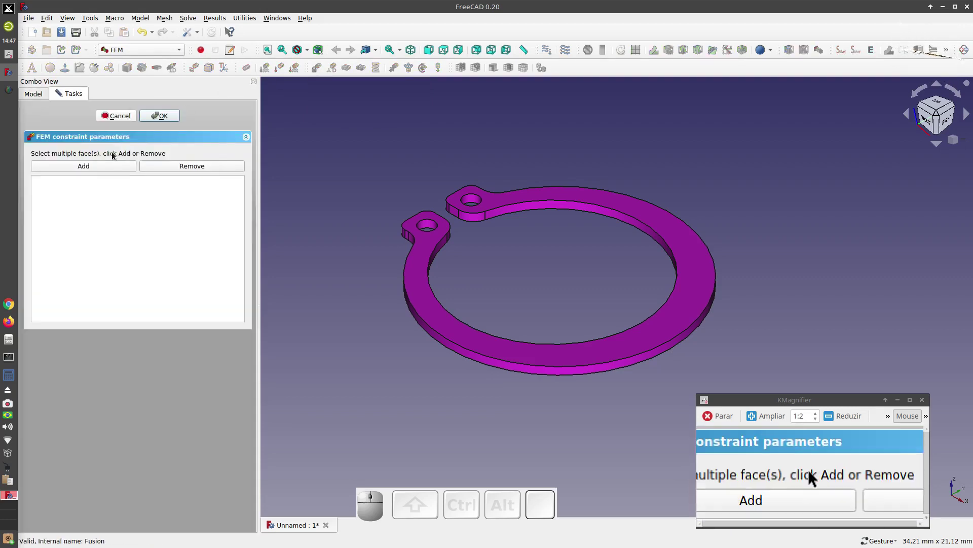
click(431, 226)
click(87, 172)
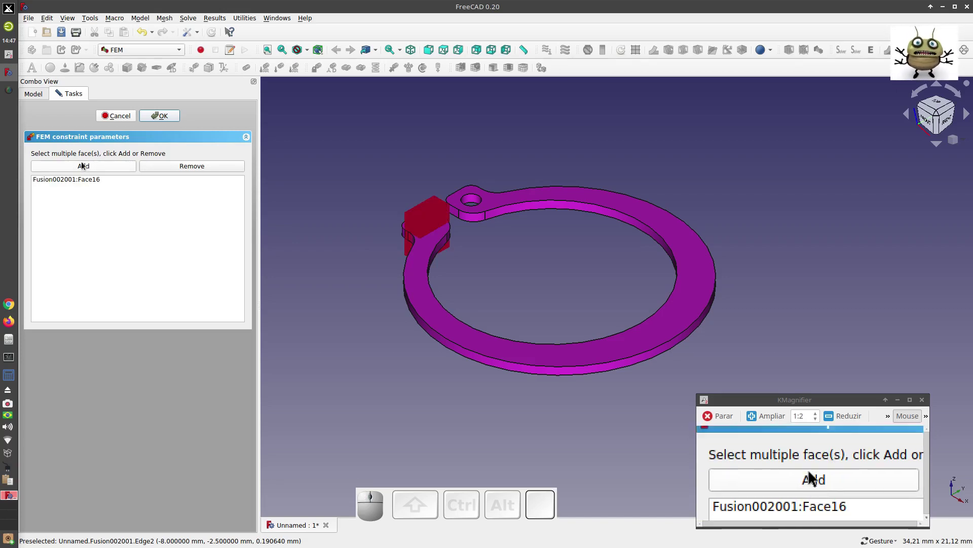
click(172, 116)
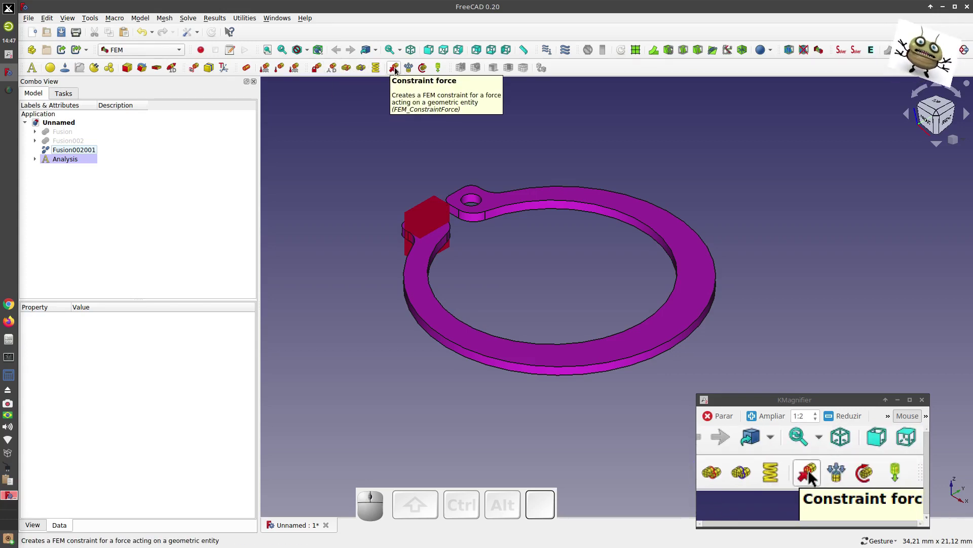
Add a 50 N force constraint on the other lug's face (Face17), directed along Edge43
click(398, 72)
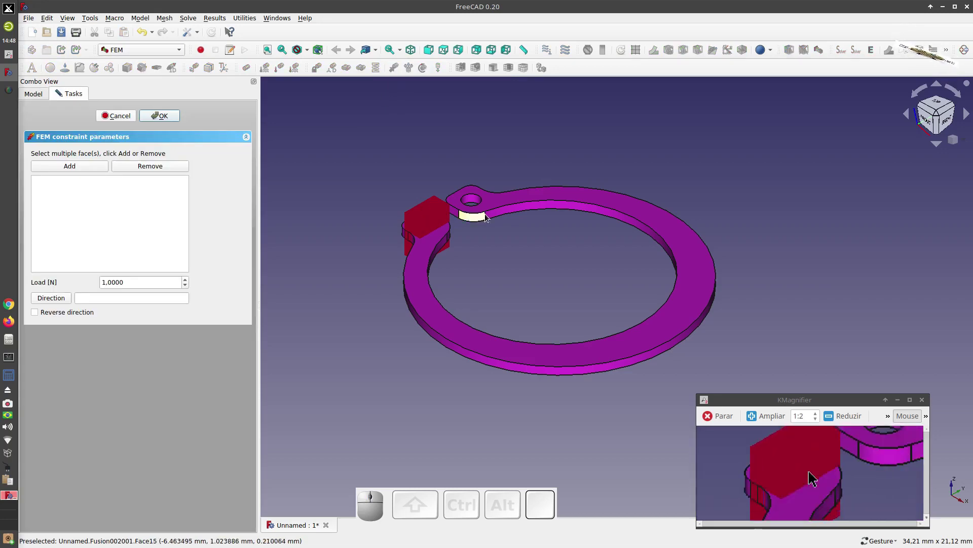
scroll(down, 3)
scroll(up, 3)
click(477, 182)
click(76, 170)
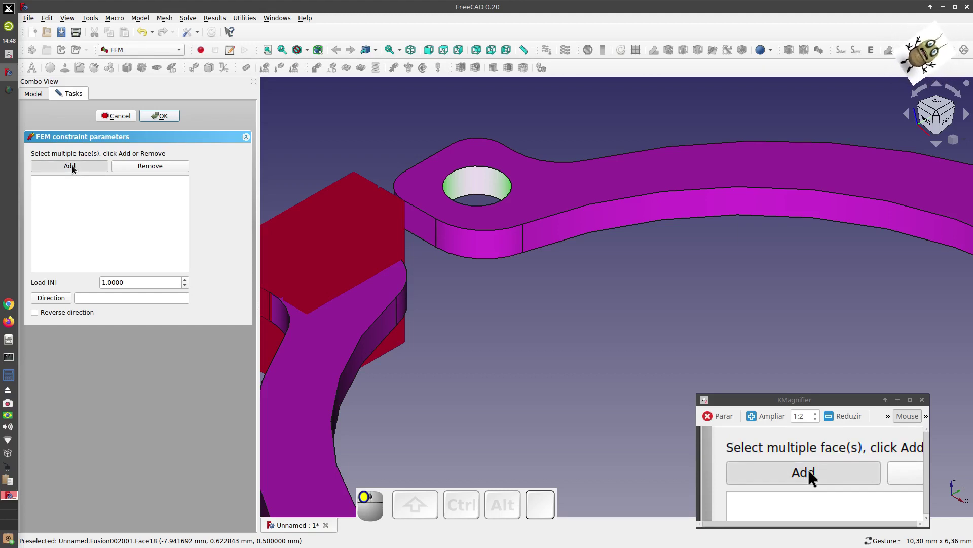
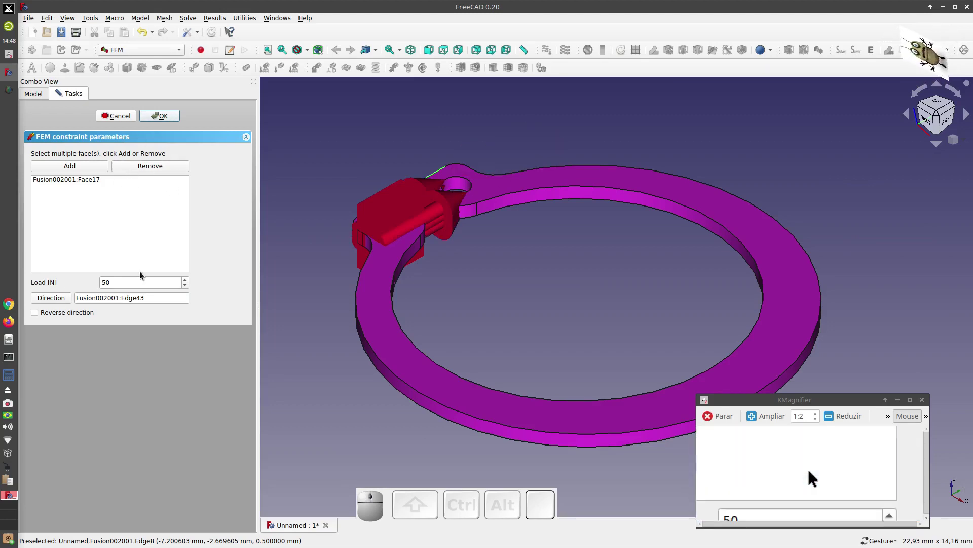
click(172, 116)
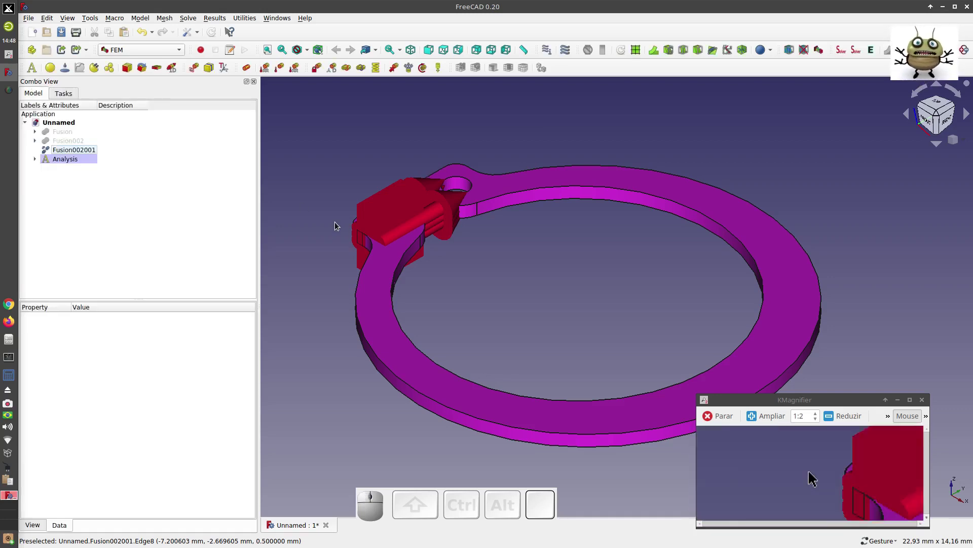
Expand the analysis and select the fused ring solid Fusion002001 for meshing
click(302, 208)
click(38, 162)
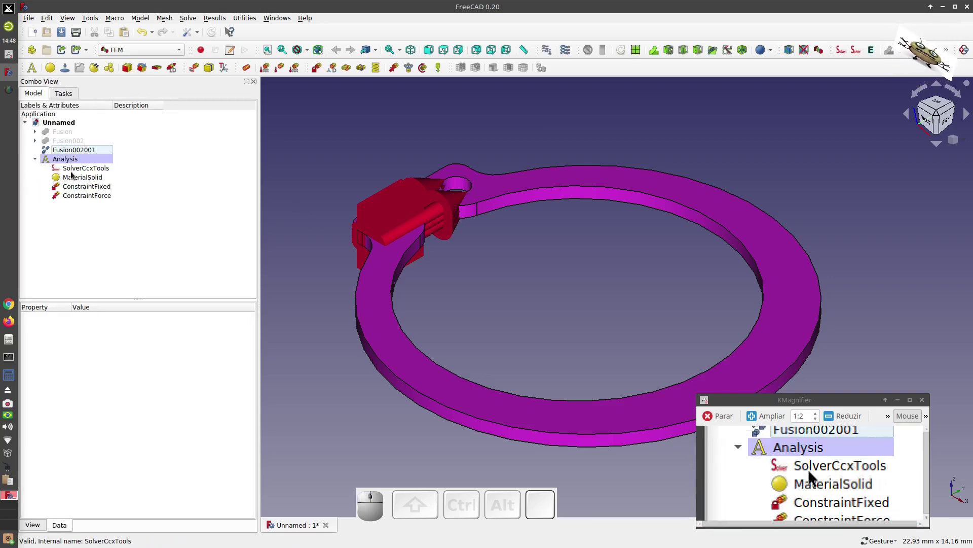
click(77, 170)
click(81, 181)
click(61, 150)
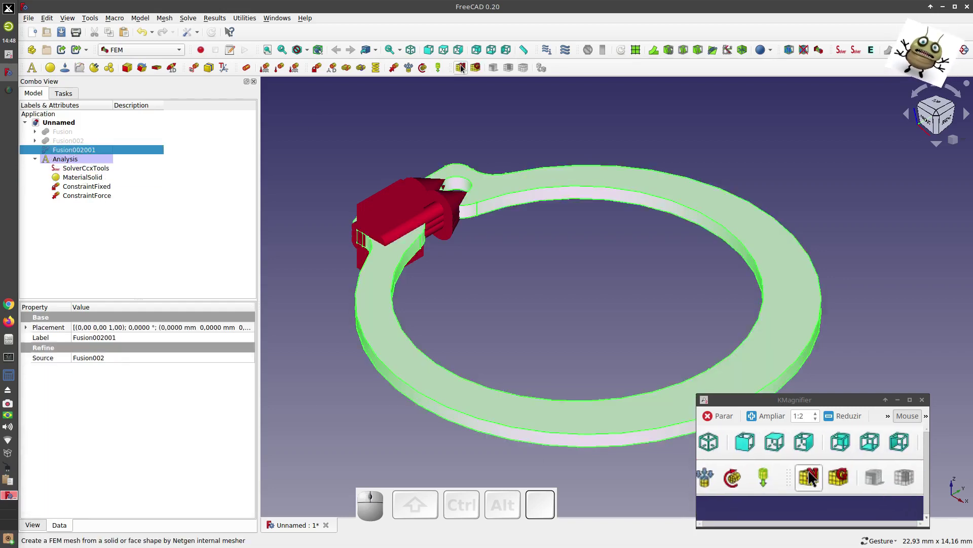
Generate a VeryFine second-order Netgen mesh of the ring and add it to the analysis
click(463, 69)
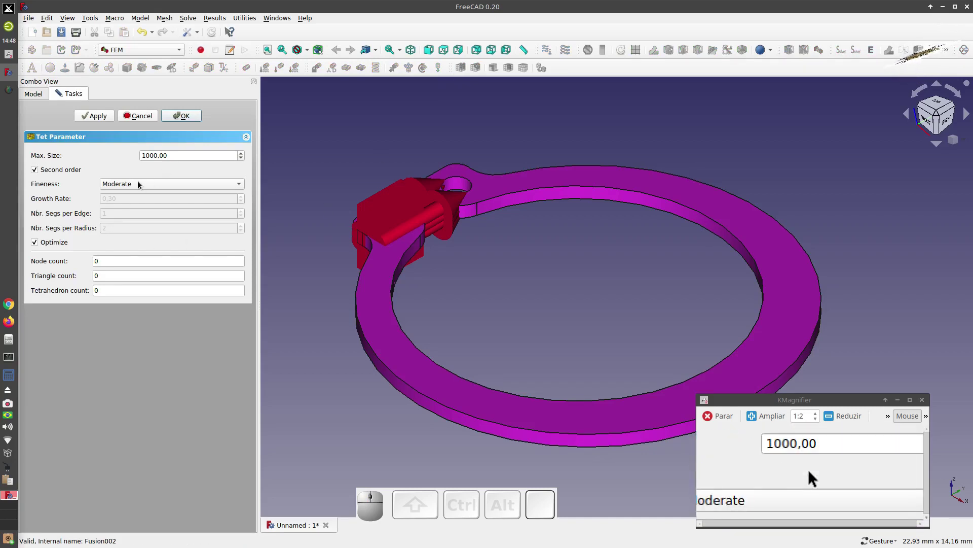
click(138, 187)
click(126, 209)
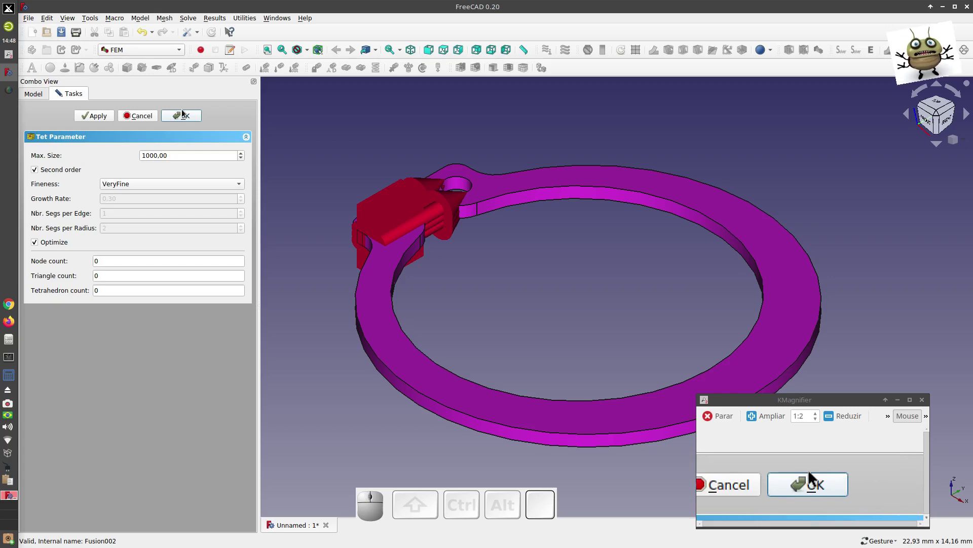
click(107, 119)
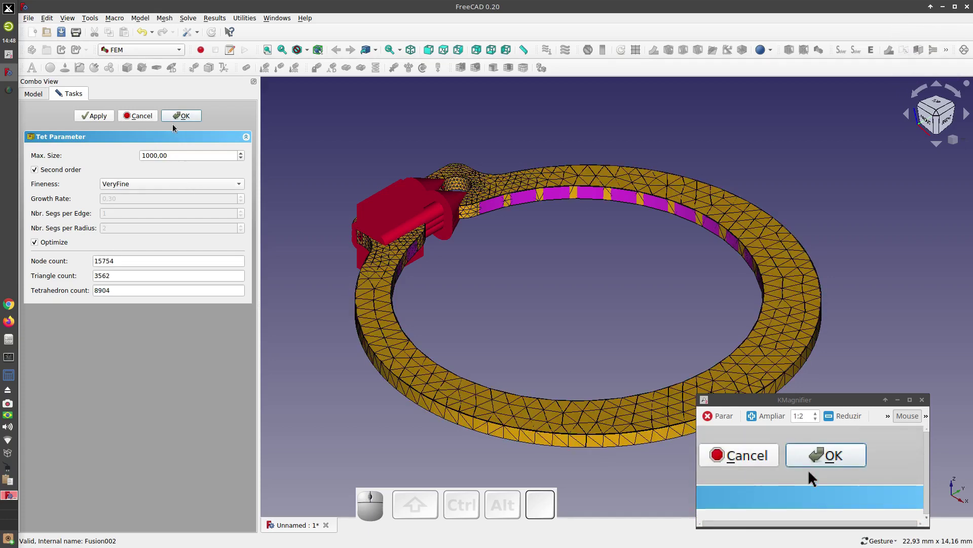
click(184, 118)
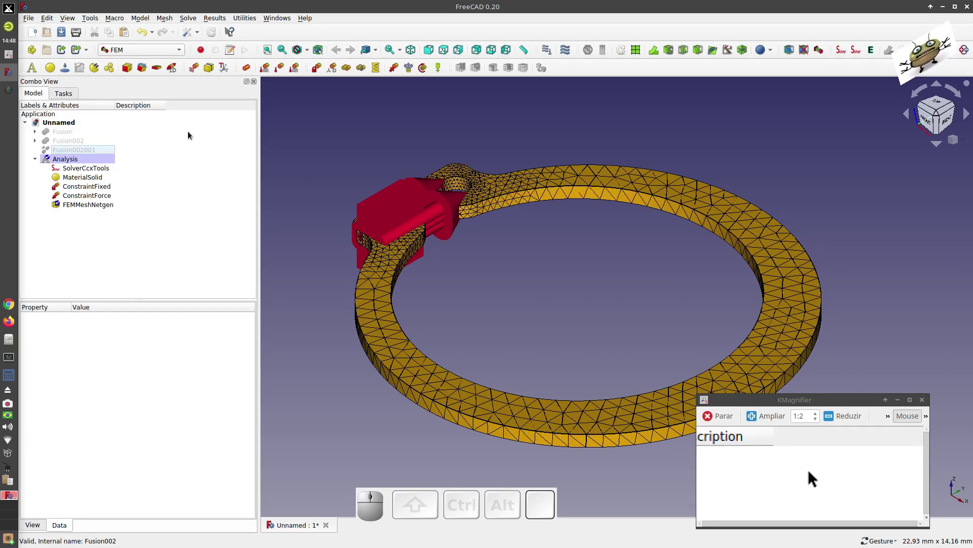
In the SolverCcxTools task keep Static analysis and write the .inp solver input file
click(323, 181)
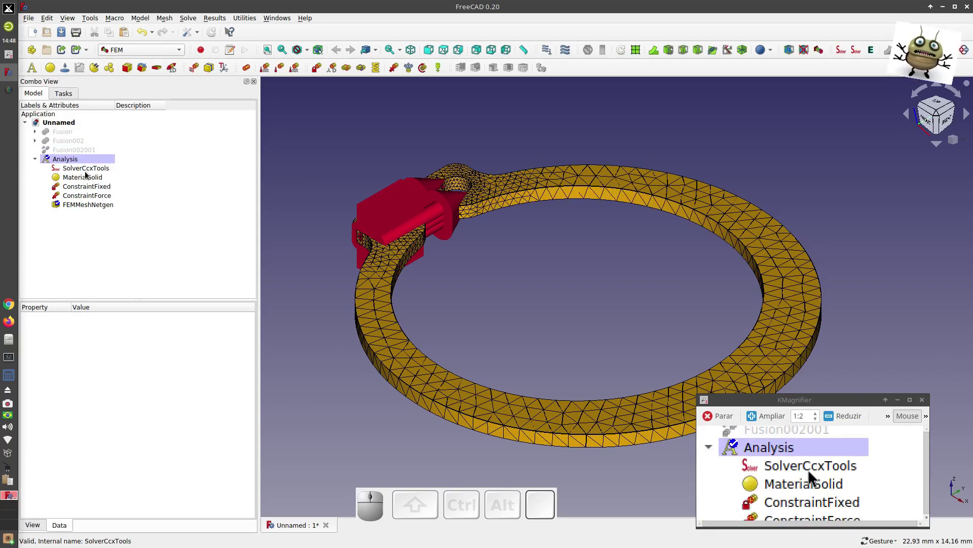
click(87, 172)
click(88, 172)
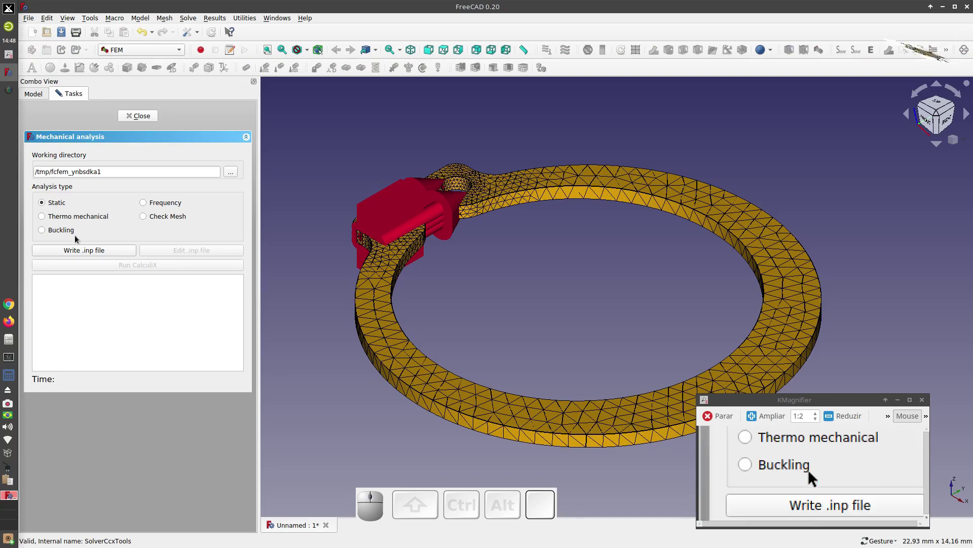
click(83, 253)
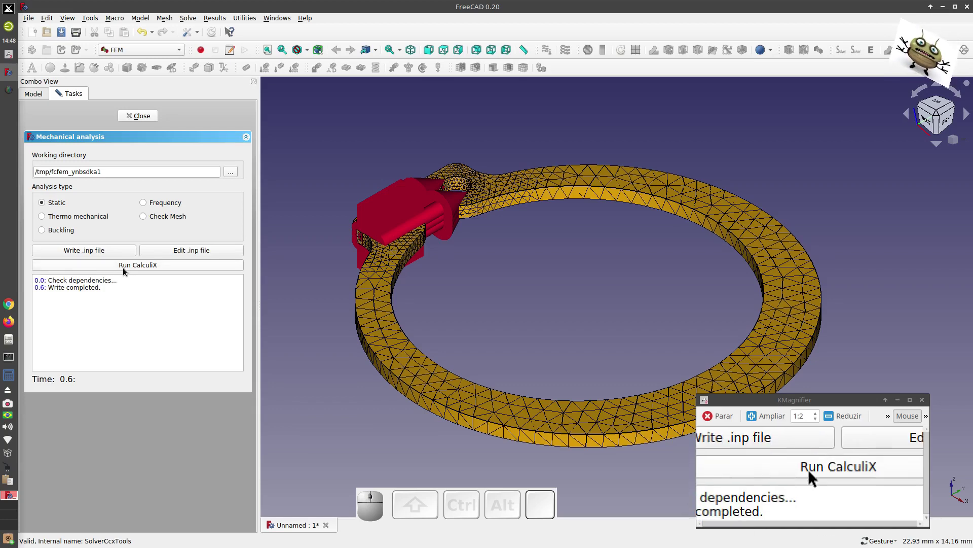
Run CalculiX to completion, producing CCX_Results, and close the solver task
click(133, 270)
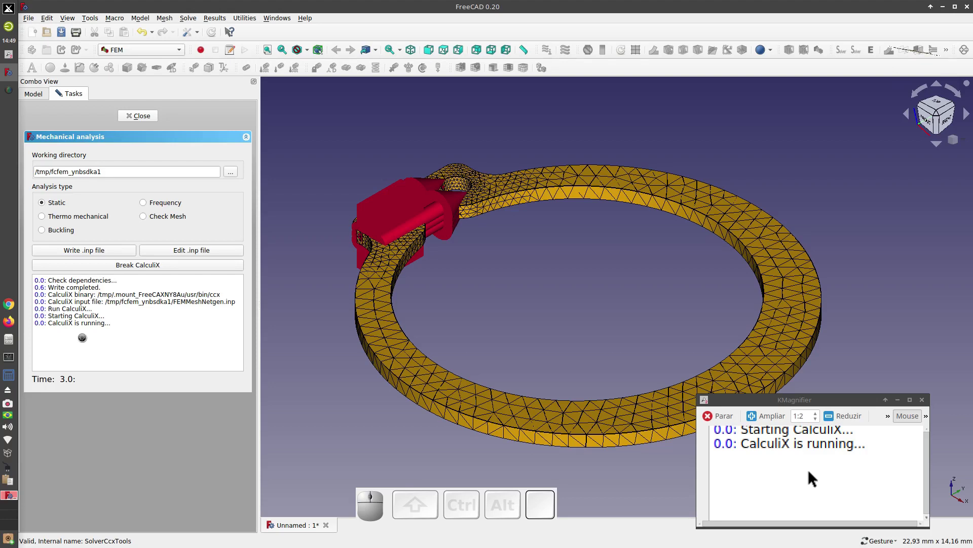
scroll(down, 3)
click(138, 120)
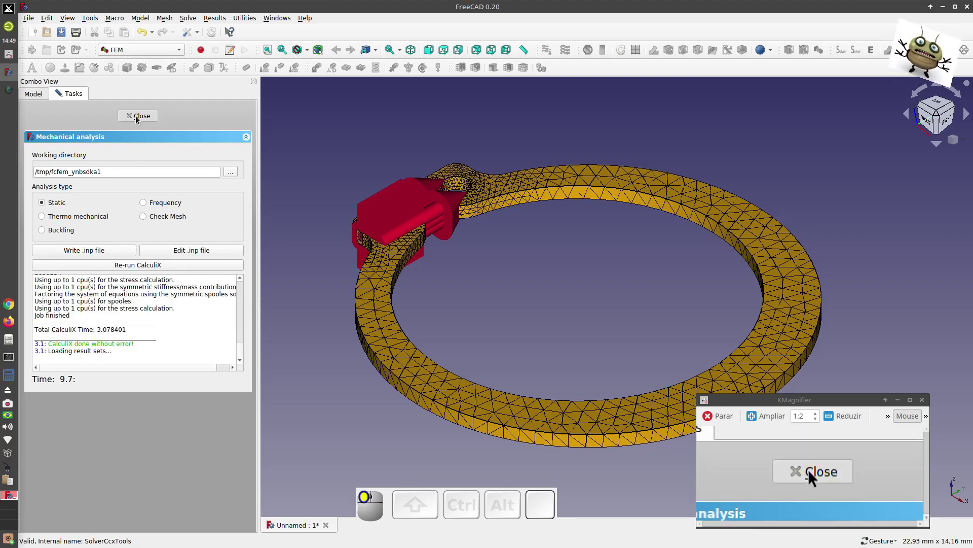
click(125, 257)
Show the CCX_Results coloured by von Mises stress (about 39.68 kPa to 2377 MPa)
click(86, 217)
click(86, 217)
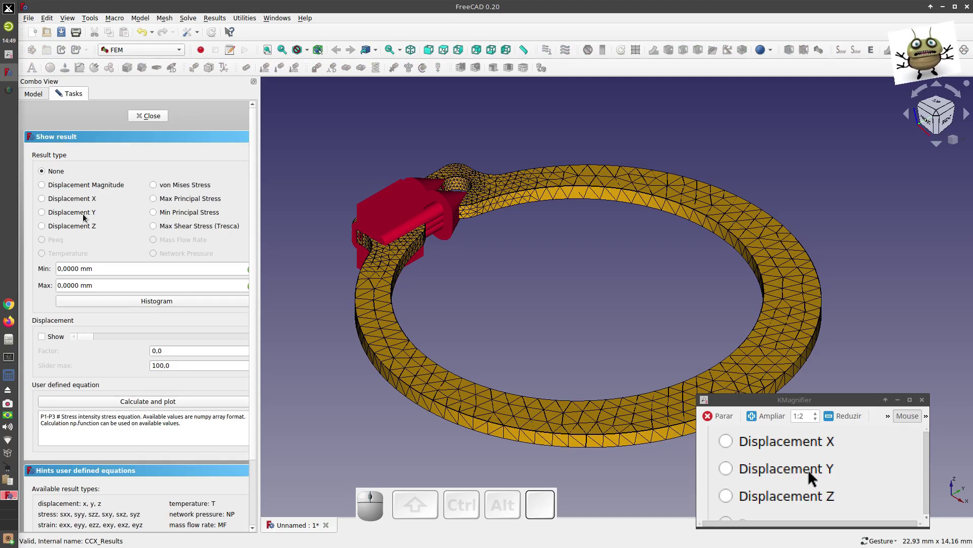
click(158, 187)
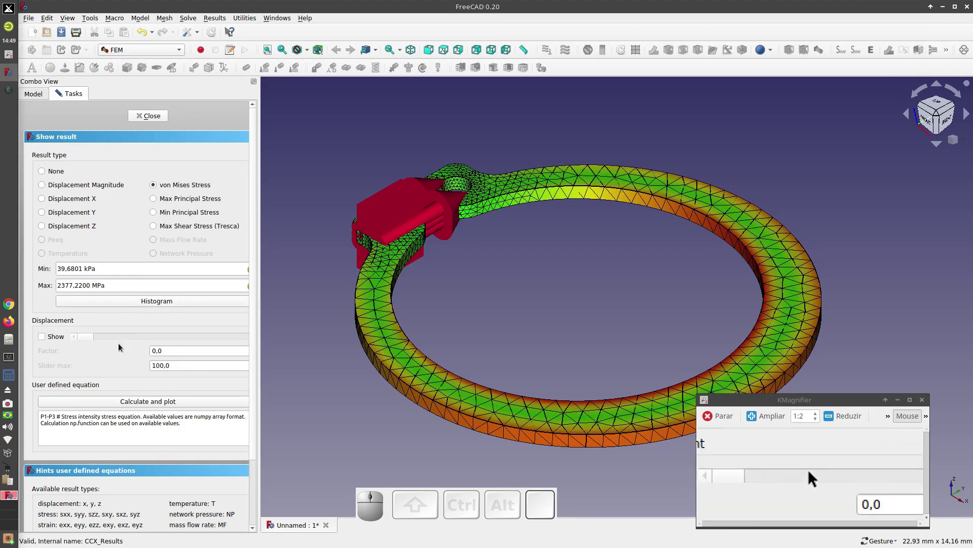
Enable deformed-shape display with slider maximum 2, then scale the deformation back to zero
click(44, 337)
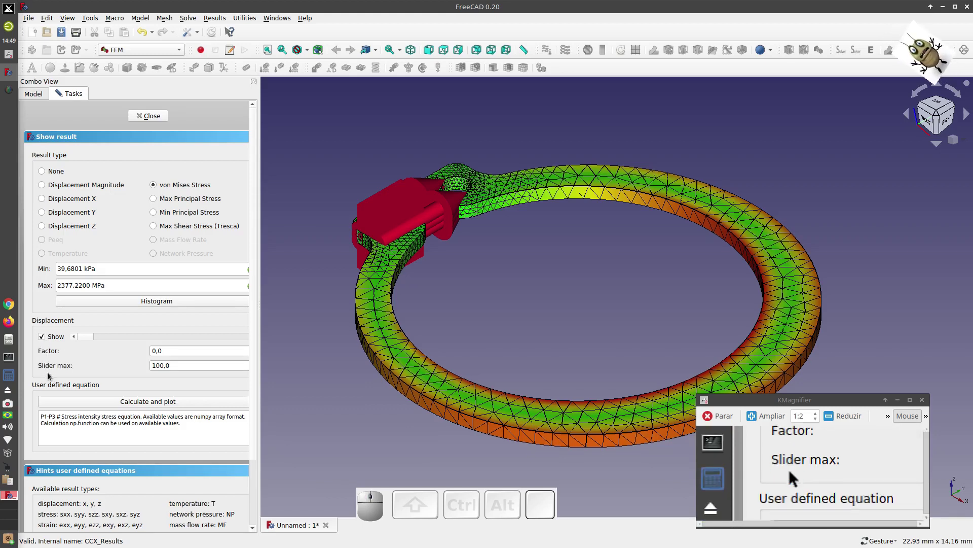
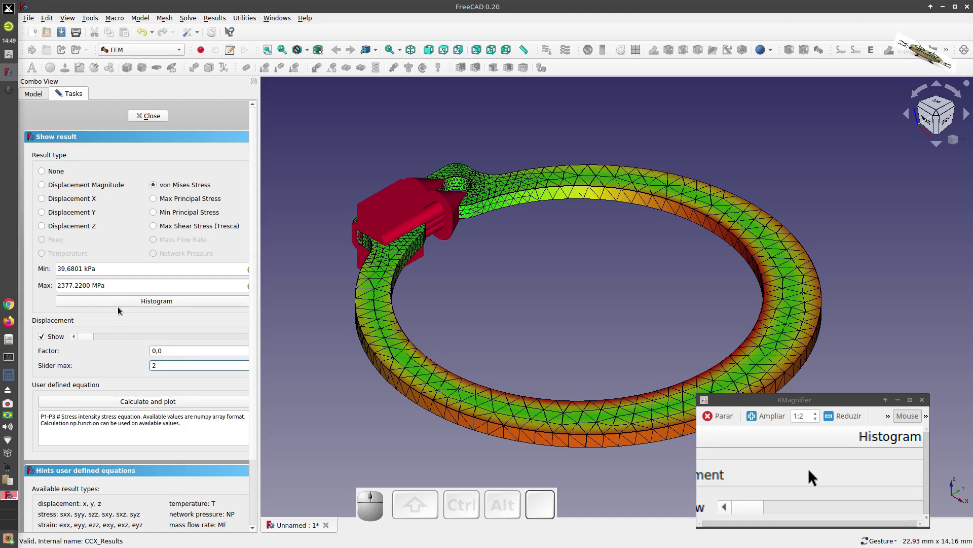
click(111, 322)
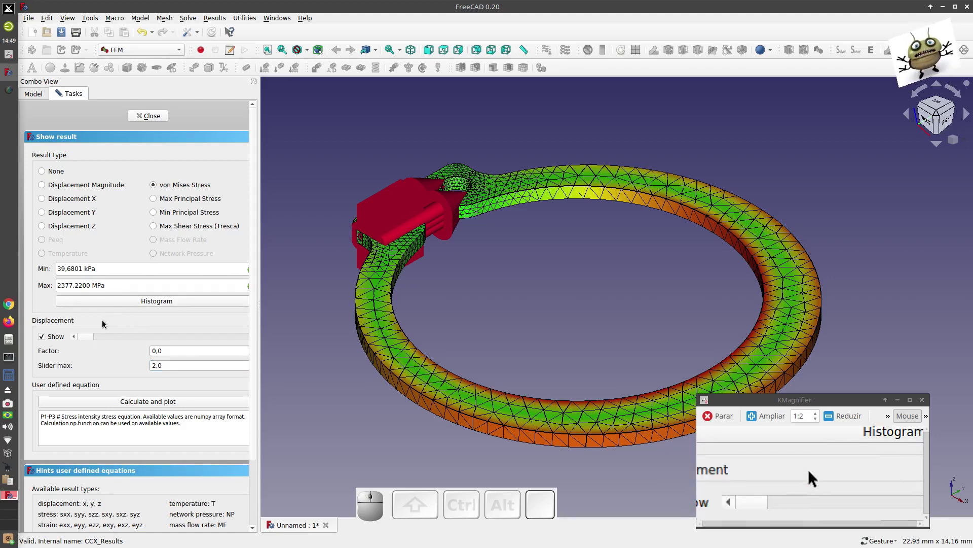
click(92, 339)
drag(91, 339, 96, 211)
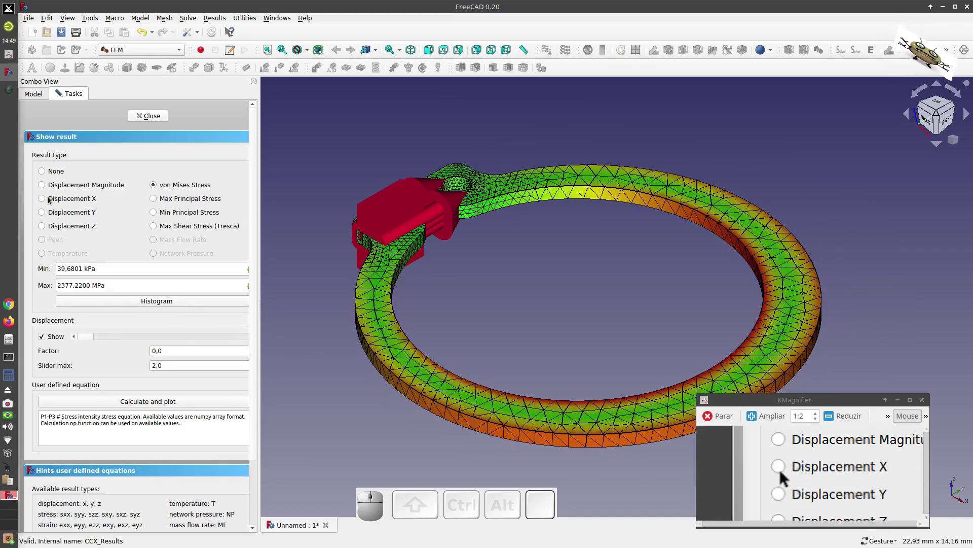
Show displacement magnitude (0 to 3.9929 mm), view the ring from the top, then close the results
click(47, 192)
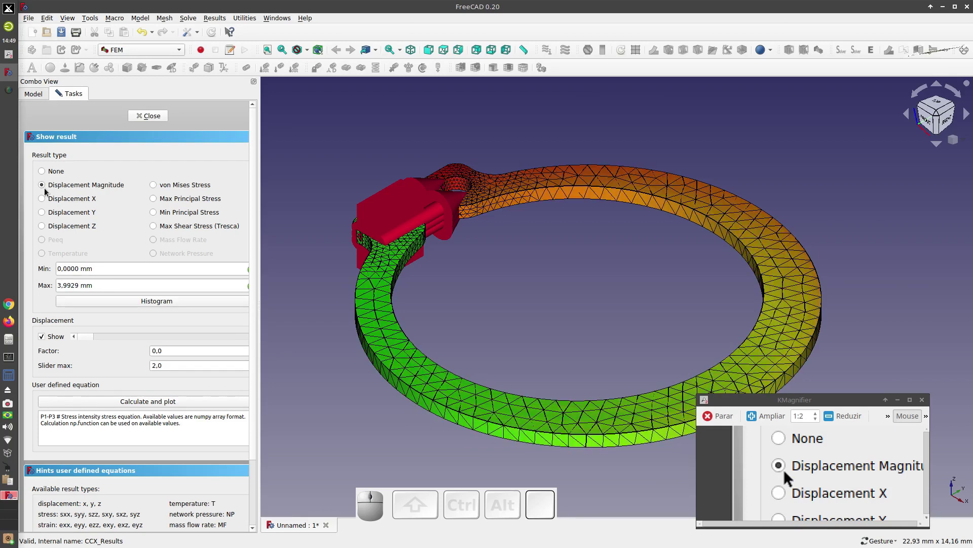
click(77, 288)
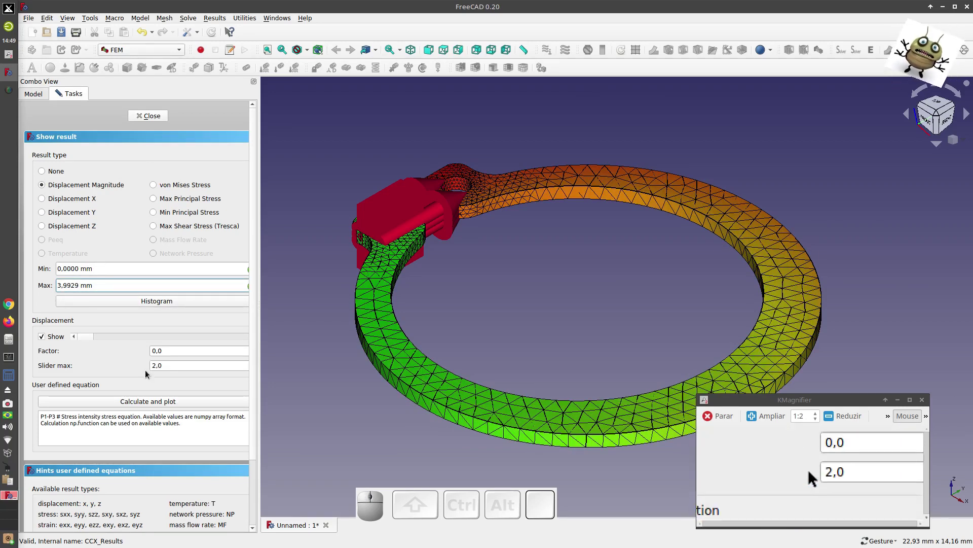
drag(91, 339, 126, 333)
key(1)
key(2)
scroll(down, 3)
drag(132, 337, 112, 155)
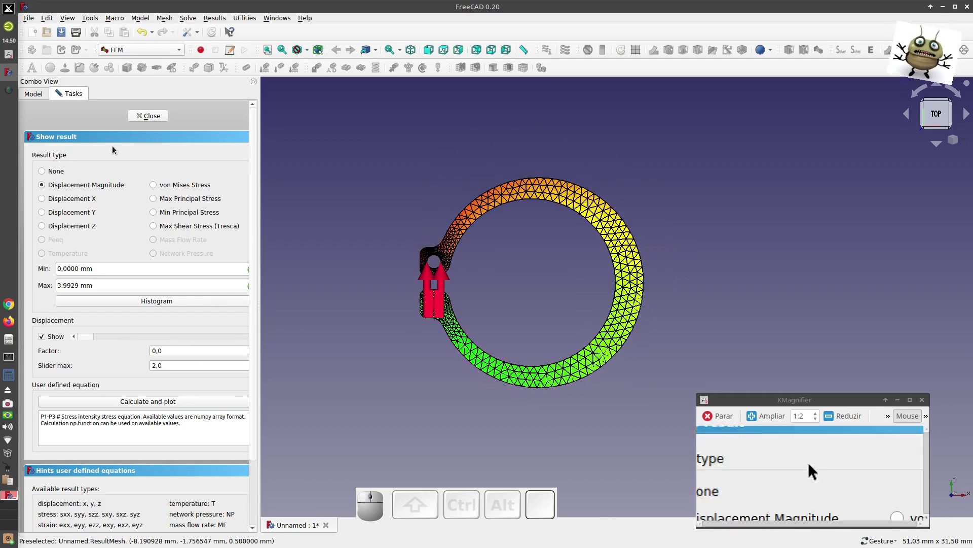
click(154, 118)
Dismiss the results, make FEMMeshNetgen visible again and return to the isometric overview of the ring
click(341, 195)
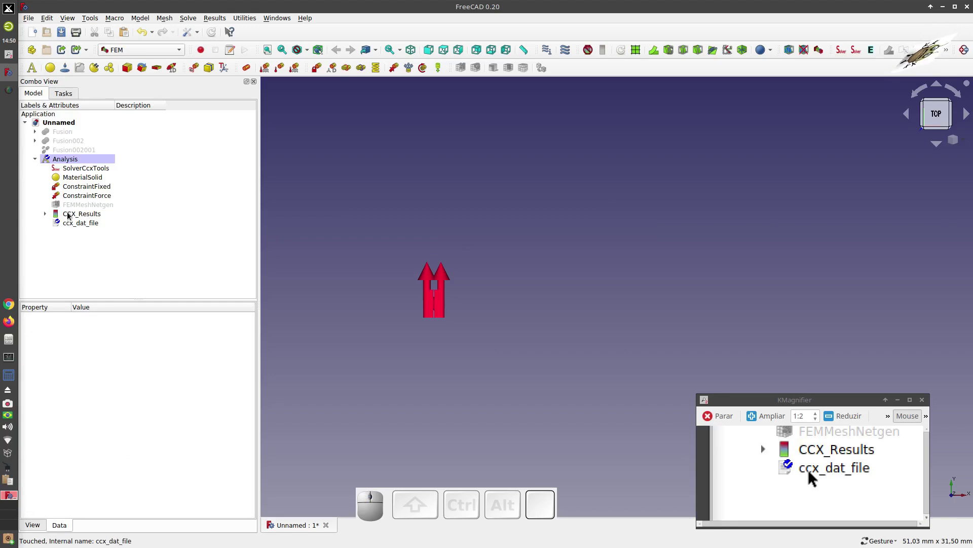
click(73, 208)
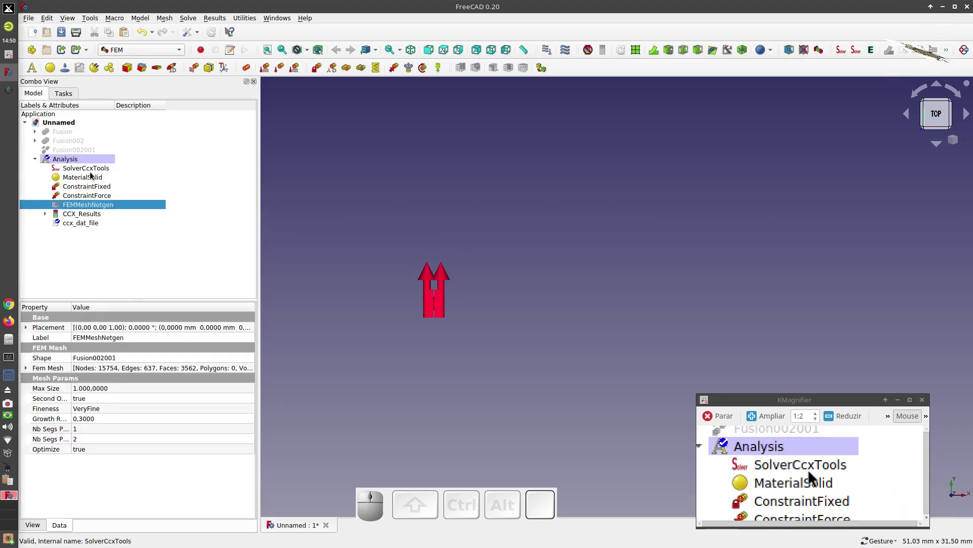
key(space)
click(327, 188)
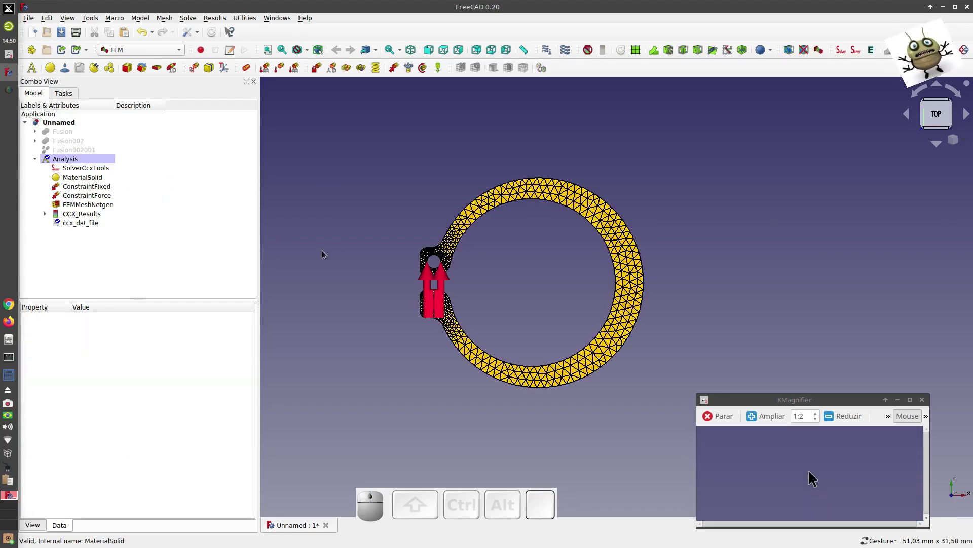
key(0)
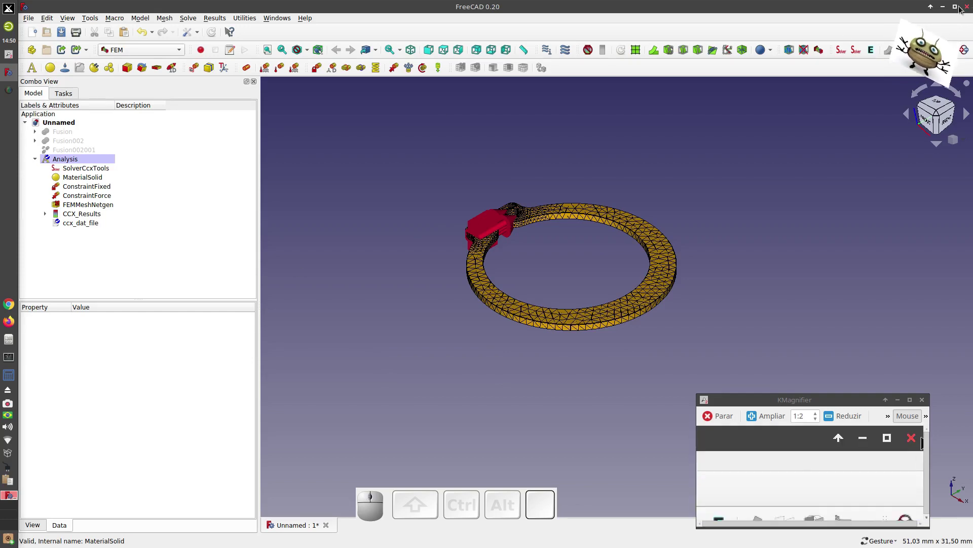
Quit FreeCAD and bring up the SimpleScreenRecorder status window for the ongoing recording
click(948, 12)
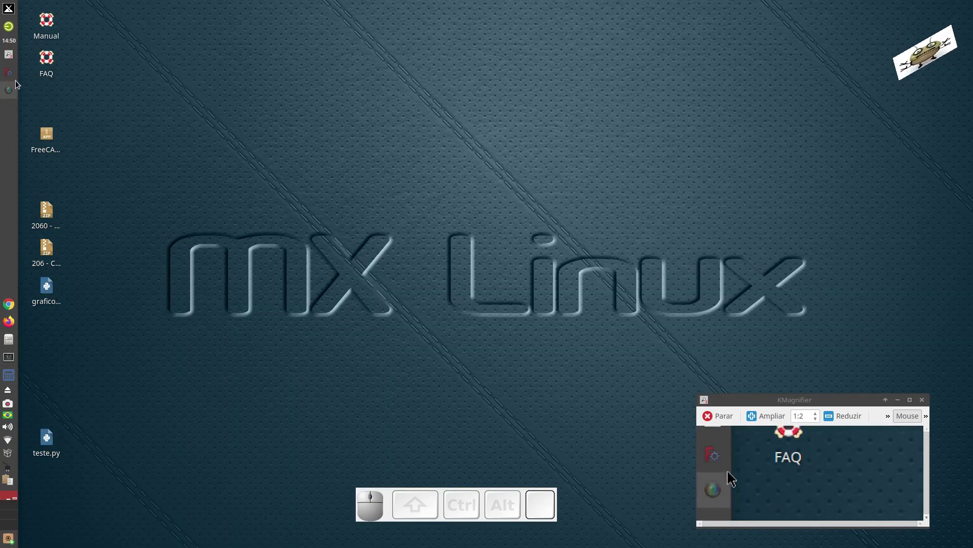
click(15, 95)
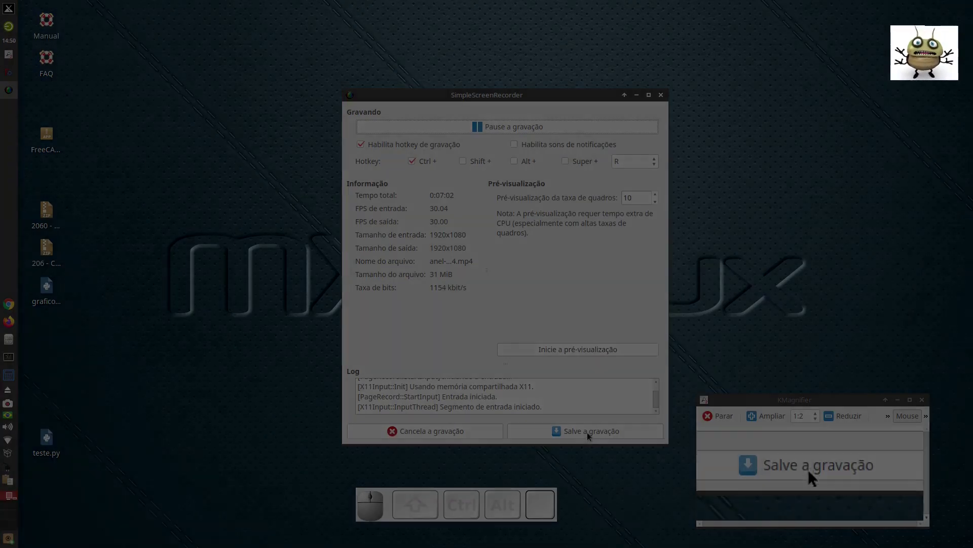